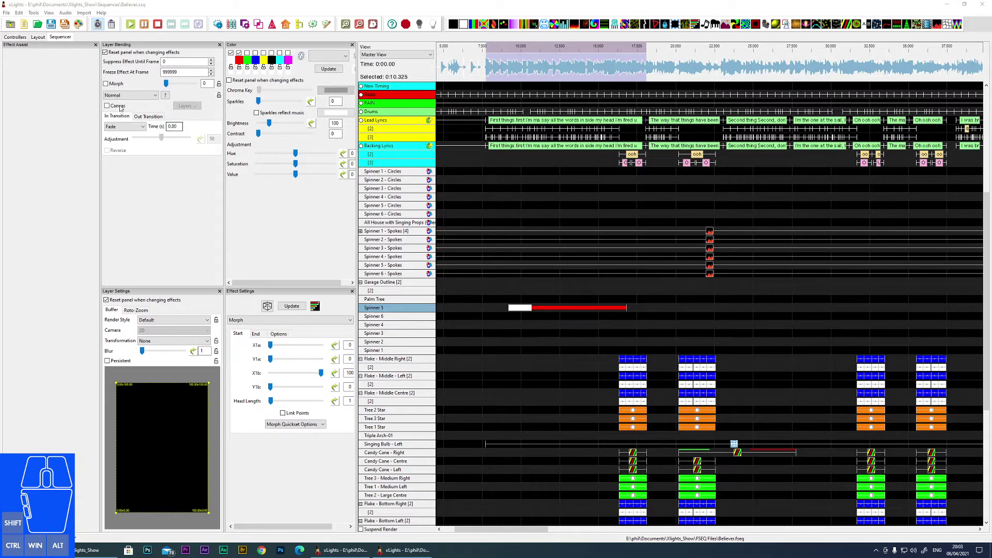
Bring up the File menu to reach Preferences.
{"action": "left_click", "coordinate": [847, 120]}
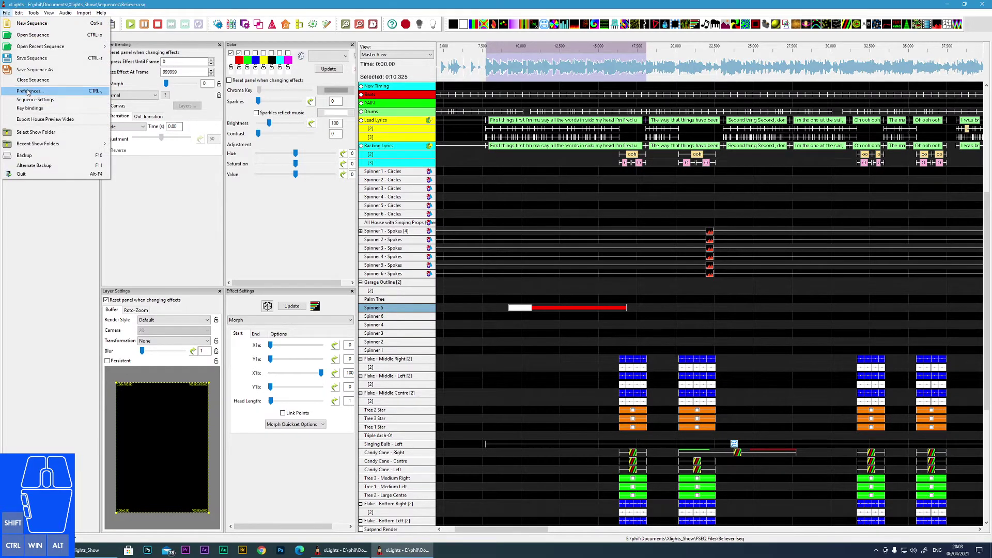
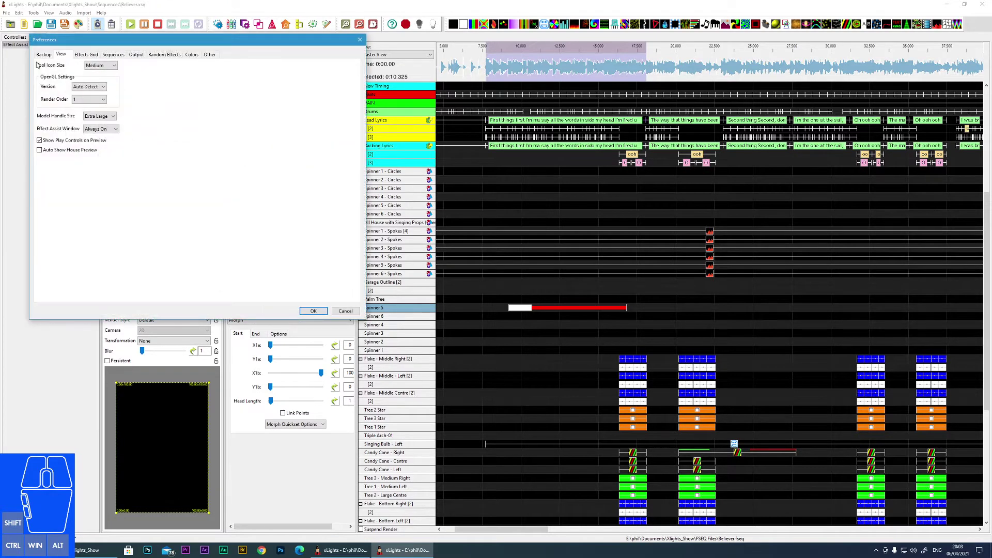
On the Backup settings, keep purging backups older than 90 days.
{"action": "left_click", "coordinate": [41, 57]}
{"action": "left_click", "coordinate": [114, 40]}
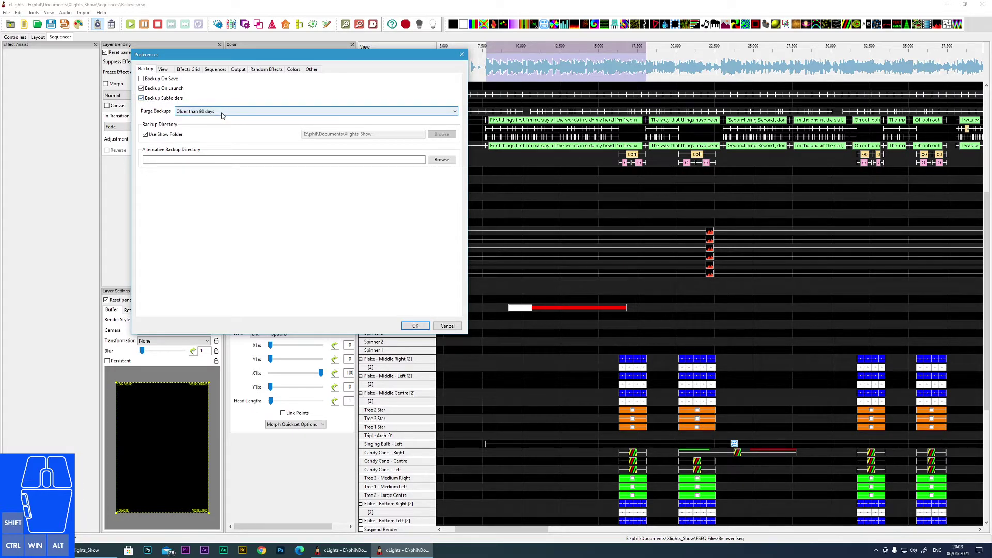
{"action": "left_click", "coordinate": [225, 113]}
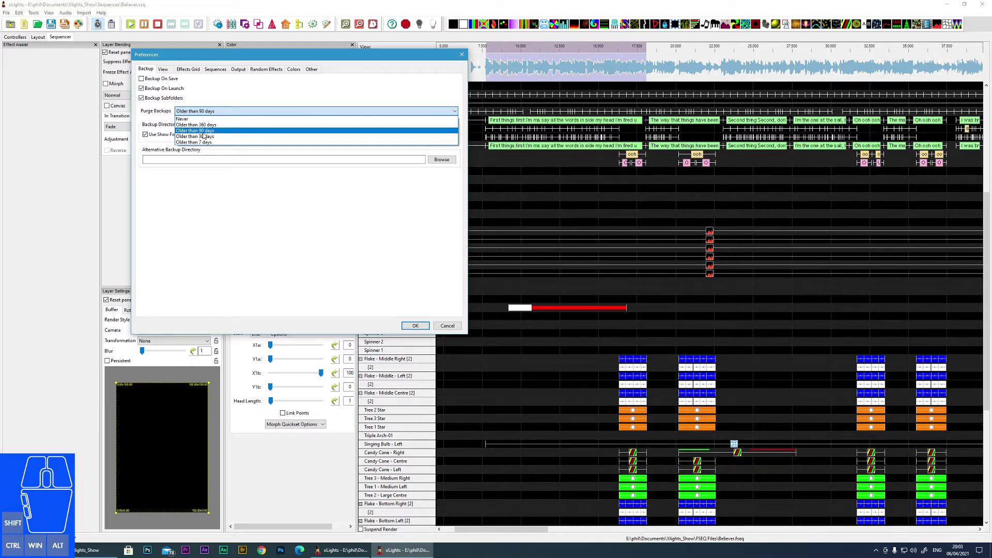
{"action": "left_click", "coordinate": [206, 134]}
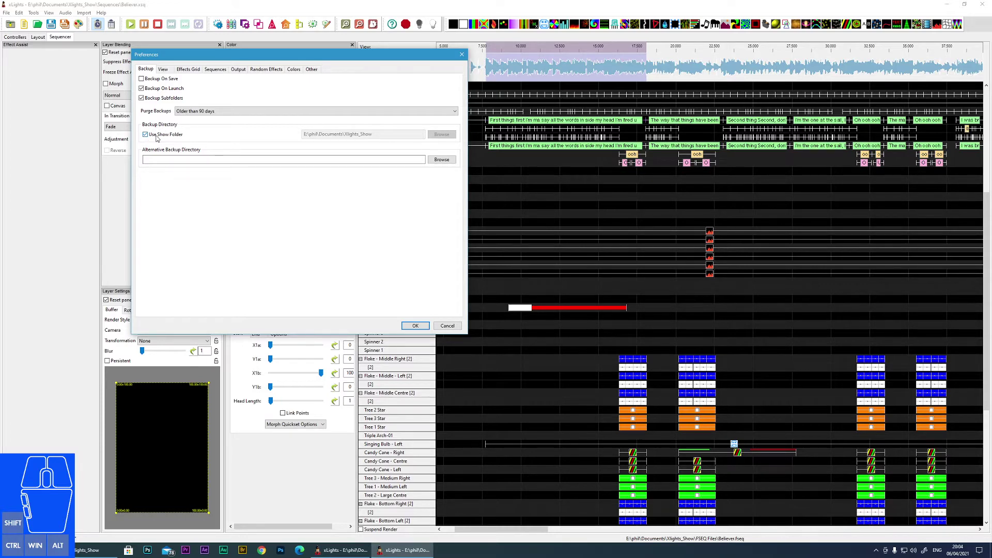
Show the show folder in File Explorer.
{"action": "left_click", "coordinate": [853, 119]}
{"action": "left_click", "coordinate": [464, 186]}
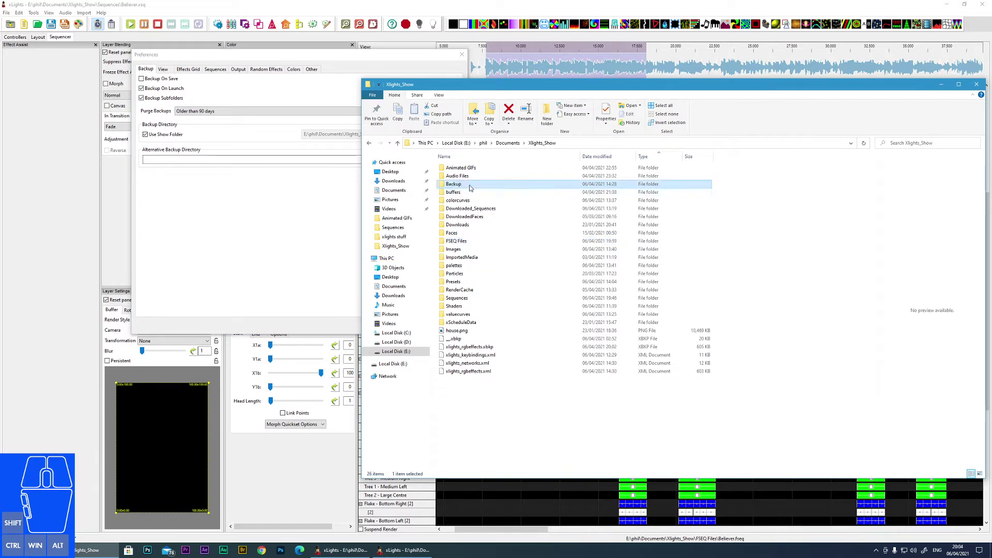
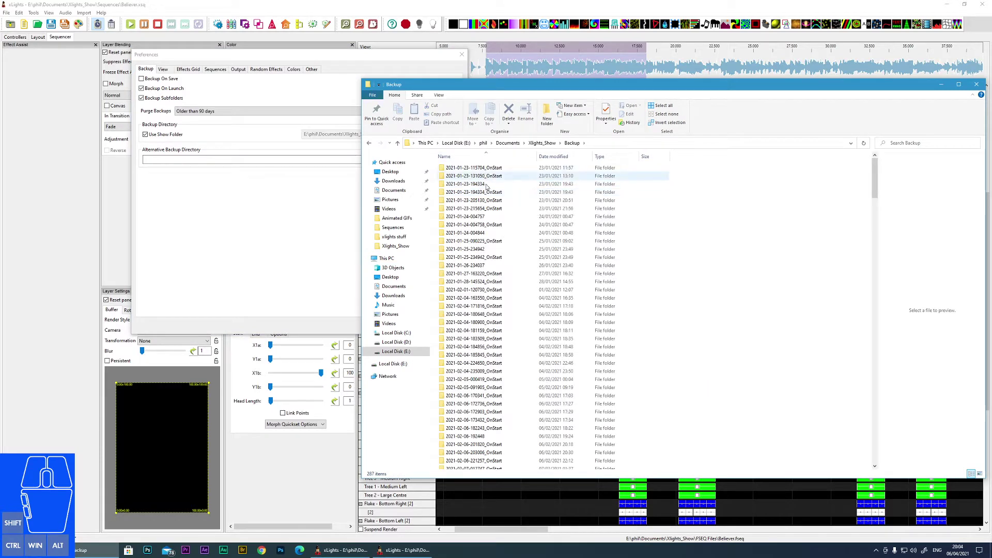
Look over the dated backup subfolders, then close the File Explorer window.
{"action": "left_click", "coordinate": [496, 338]}
{"action": "left_click", "coordinate": [489, 348]}
Leave Alternative Backup Directory empty so backups stay in the show folder.
{"action": "left_click", "coordinate": [277, 242]}
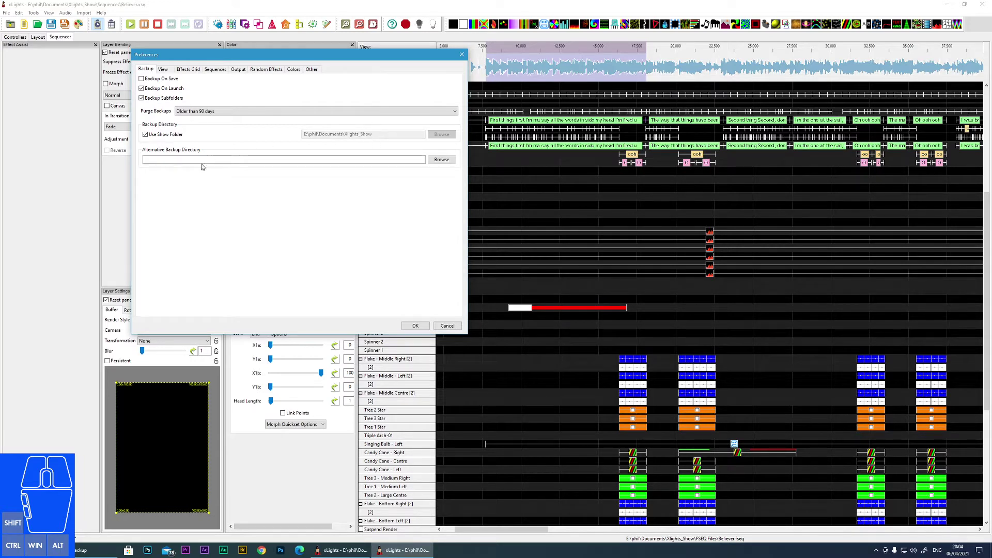
{"action": "left_click", "coordinate": [853, 118]}
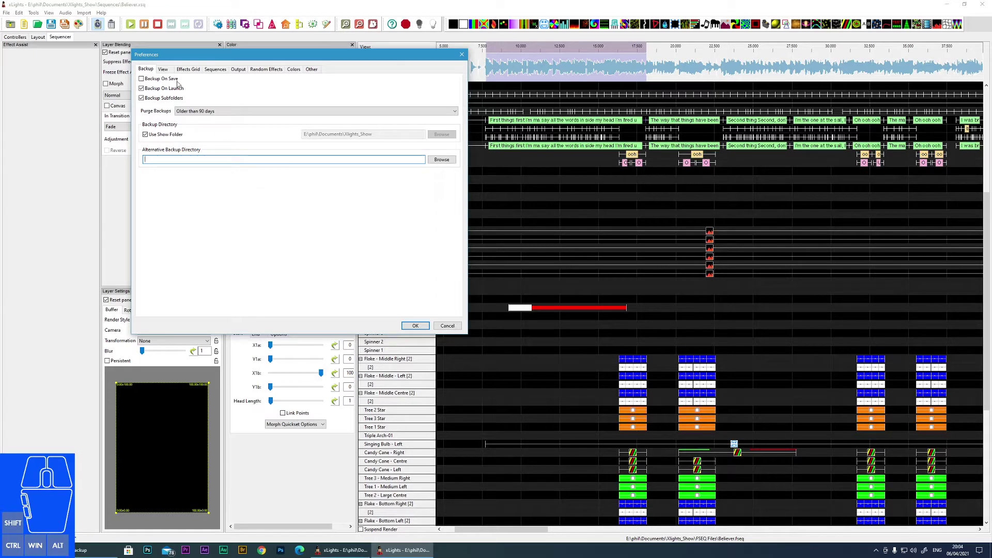
{"action": "left_click", "coordinate": [167, 69]}
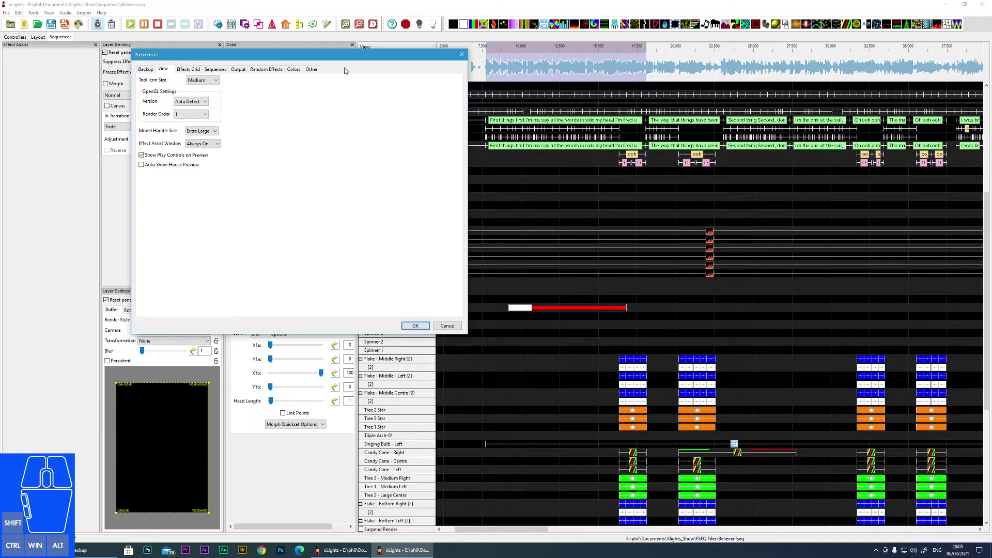
{"action": "left_click", "coordinate": [197, 102]}
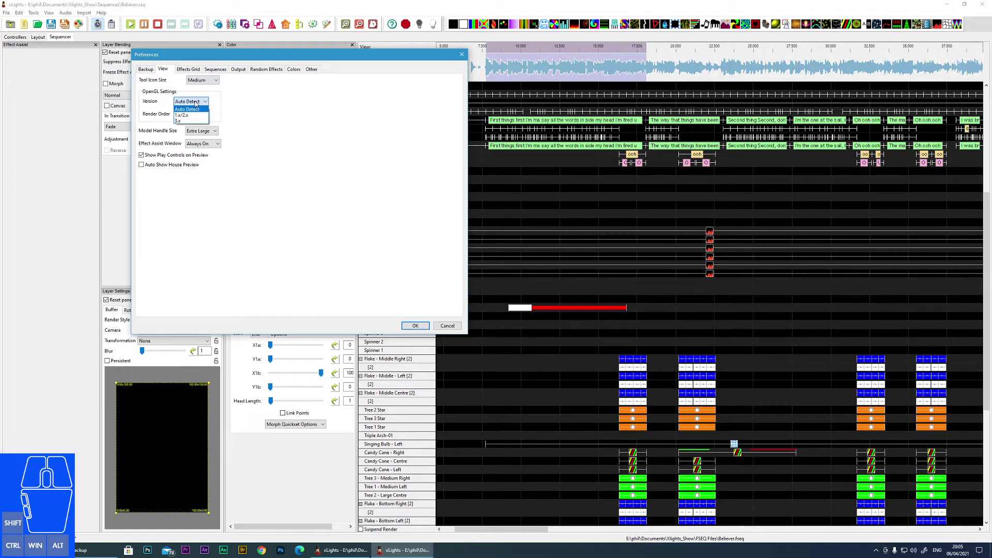
{"action": "left_click", "coordinate": [198, 102]}
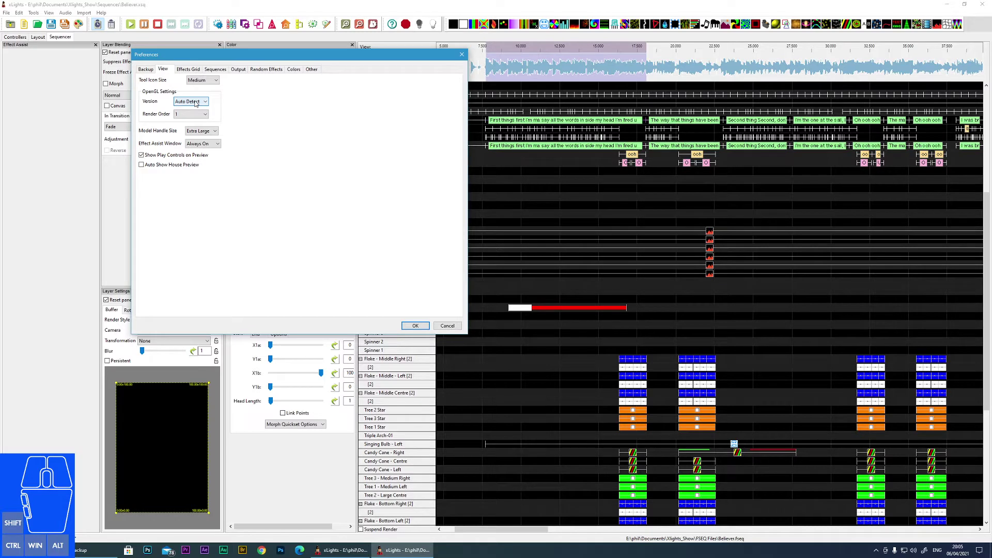
{"action": "left_click", "coordinate": [198, 101]}
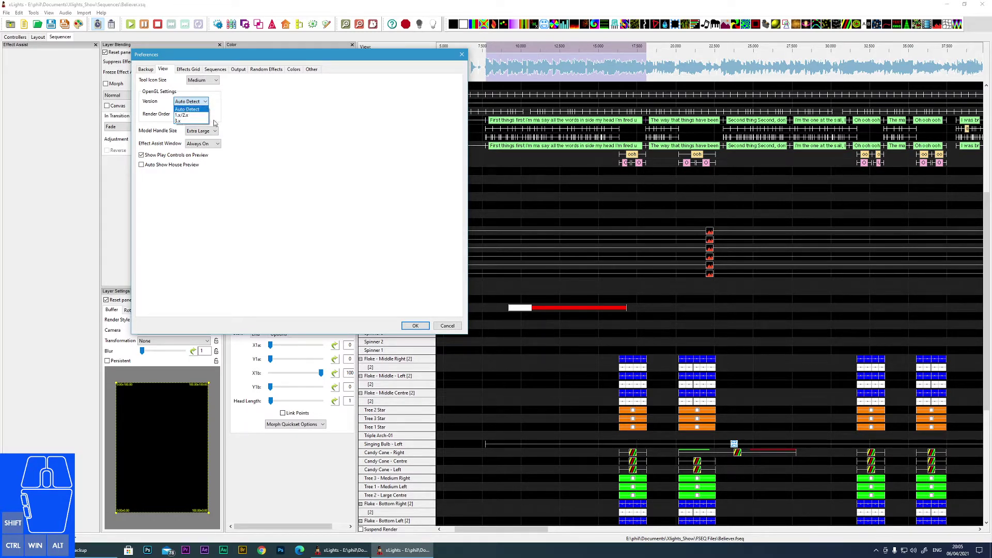
{"action": "left_click", "coordinate": [261, 118]}
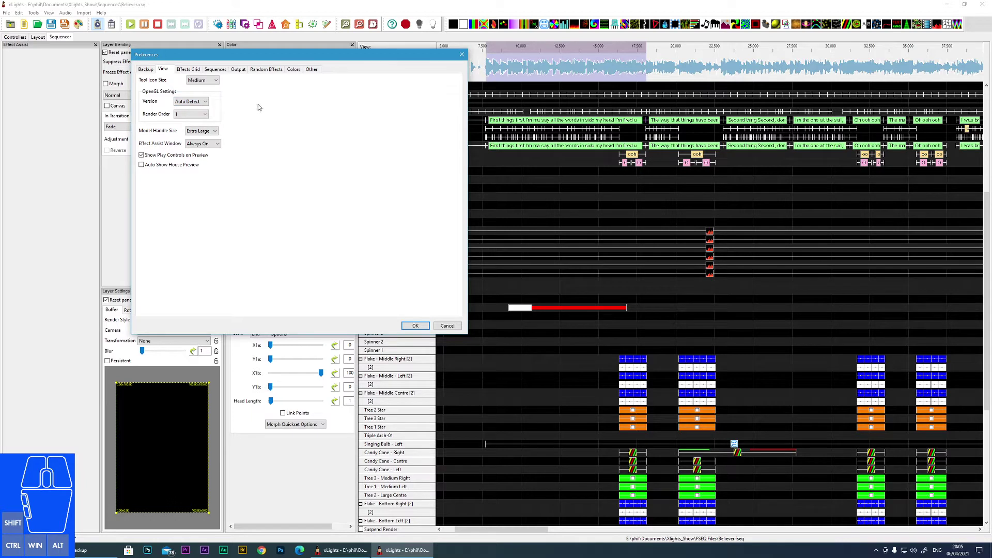
{"action": "left_click", "coordinate": [206, 114]}
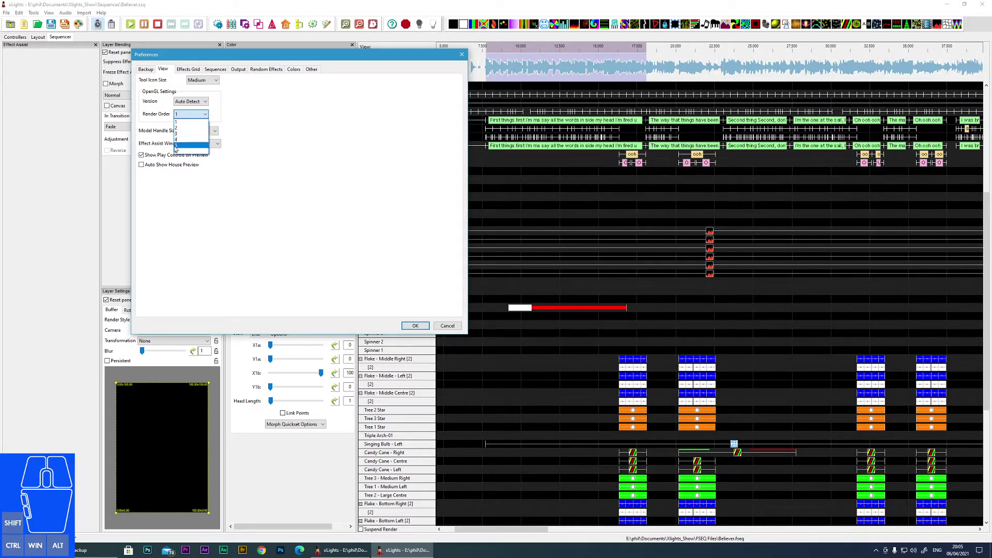
{"action": "left_click", "coordinate": [252, 124]}
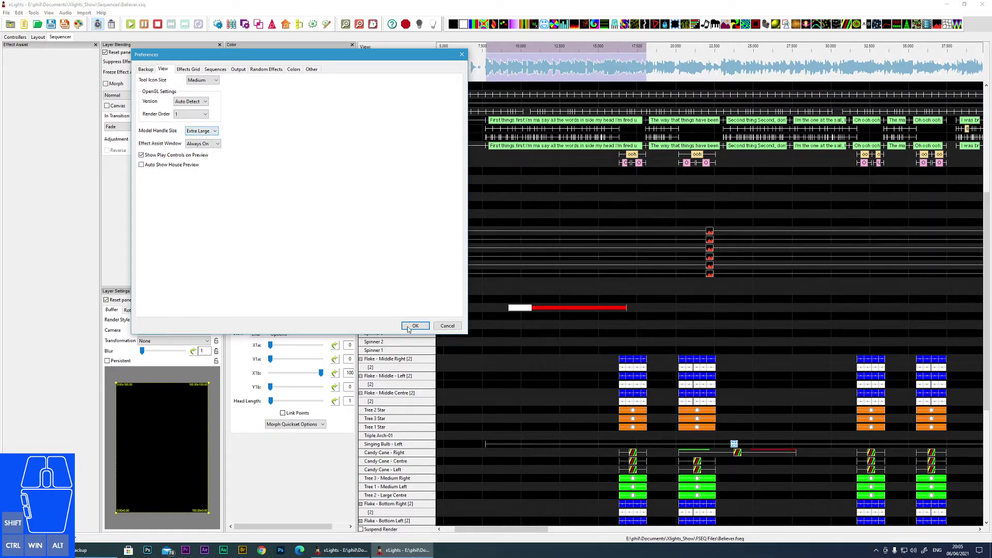
{"action": "left_click", "coordinate": [421, 329]}
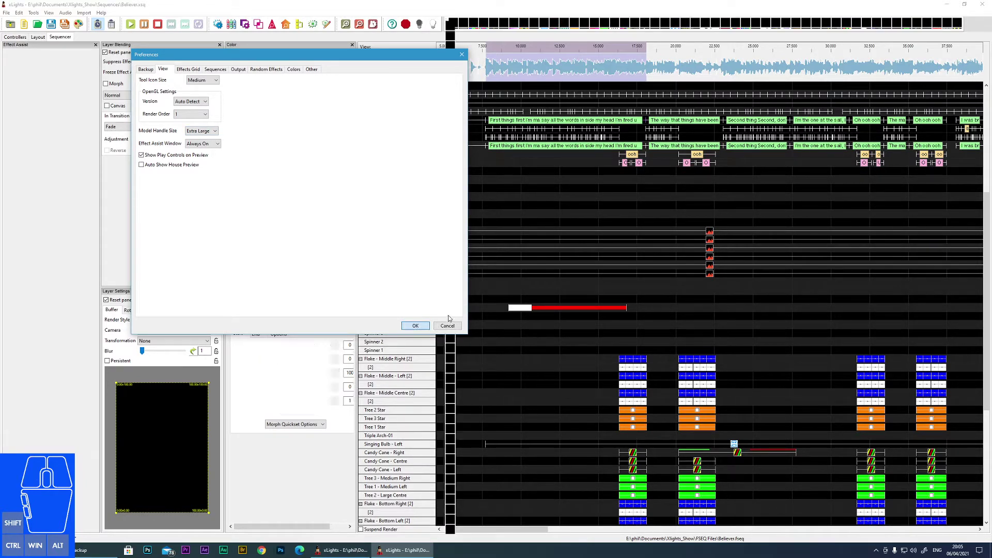
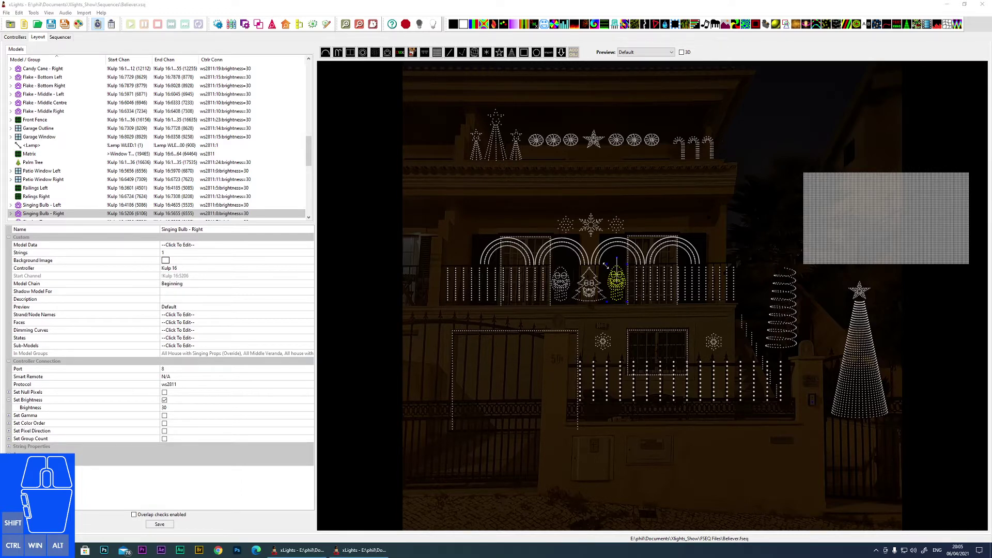
Bring up the File menu from the layout view.
{"action": "left_click", "coordinate": [5, 15]}
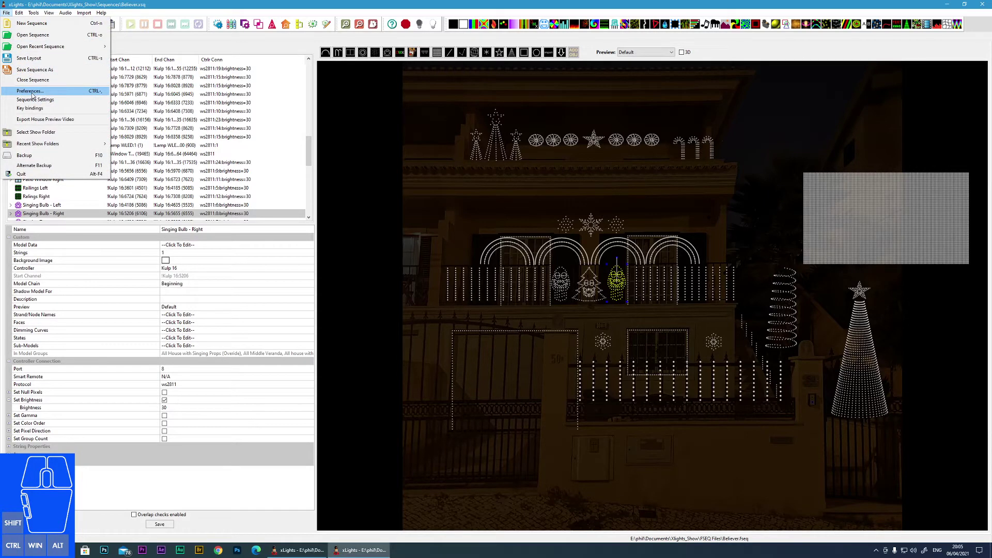
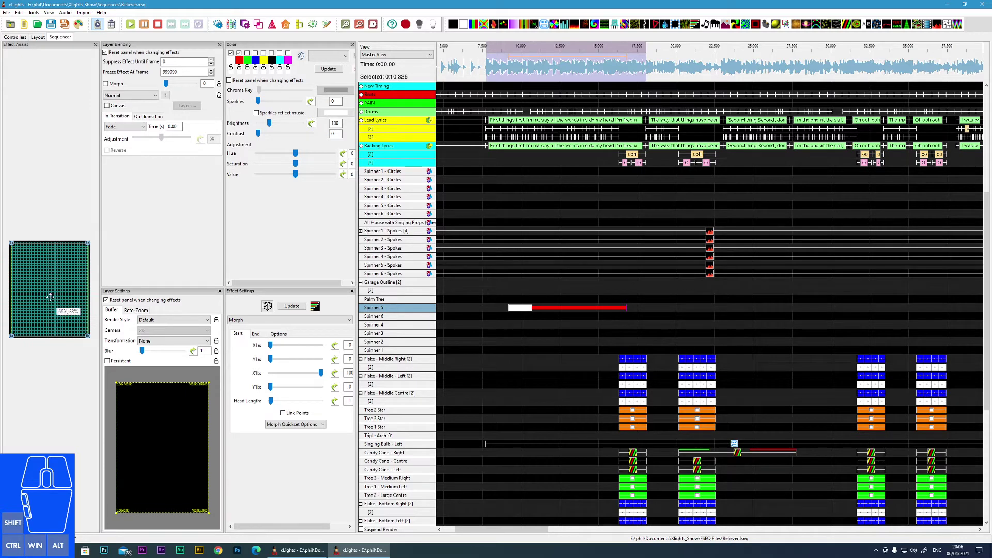
Bring up the File menu from the sequencer view.
{"action": "left_click", "coordinate": [12, 14]}
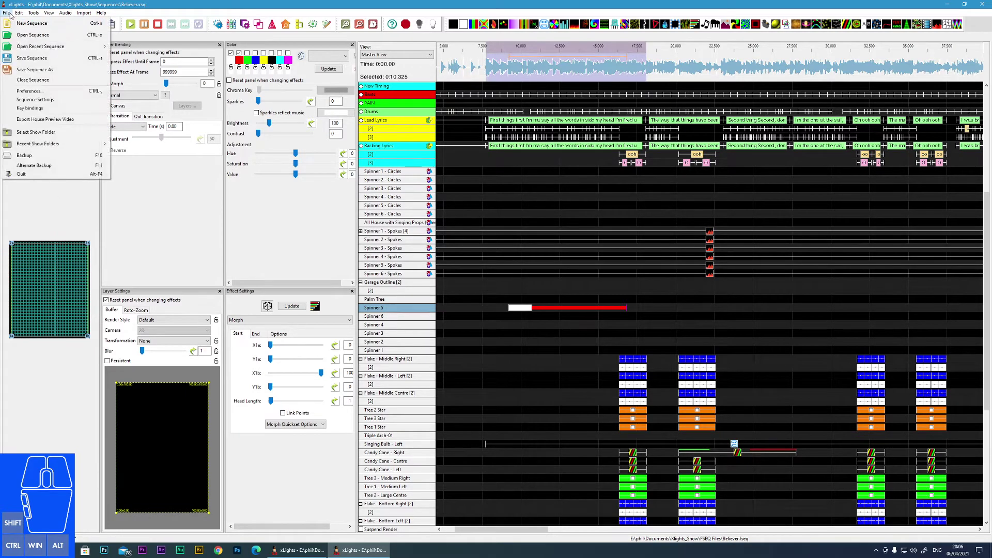
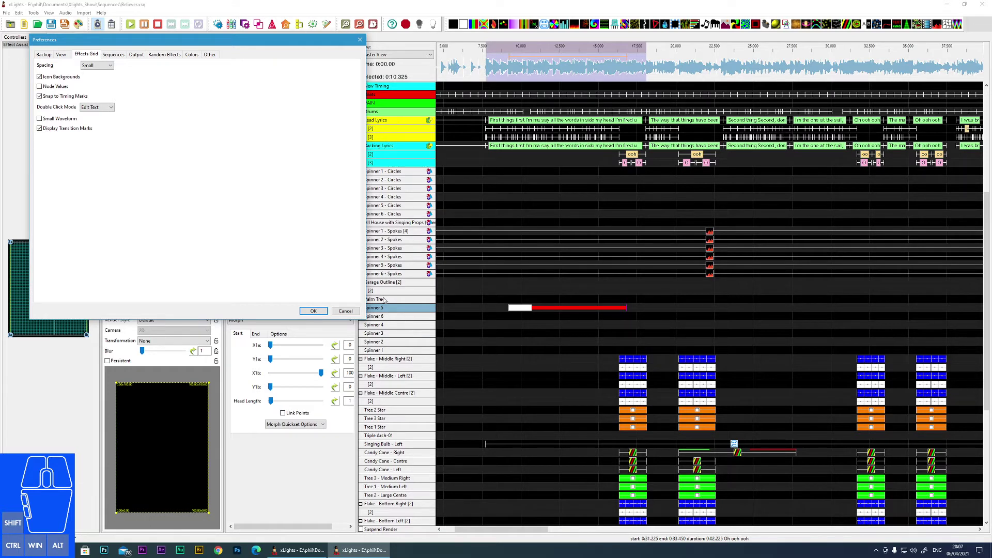
Keep the effects grid spacing at Small.
{"action": "left_click", "coordinate": [105, 65]}
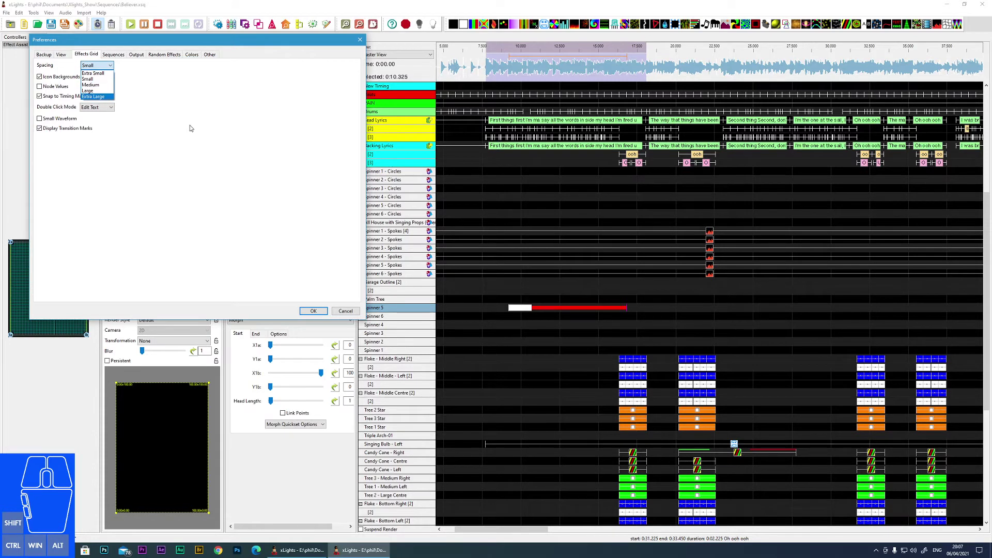
{"action": "left_click", "coordinate": [197, 129]}
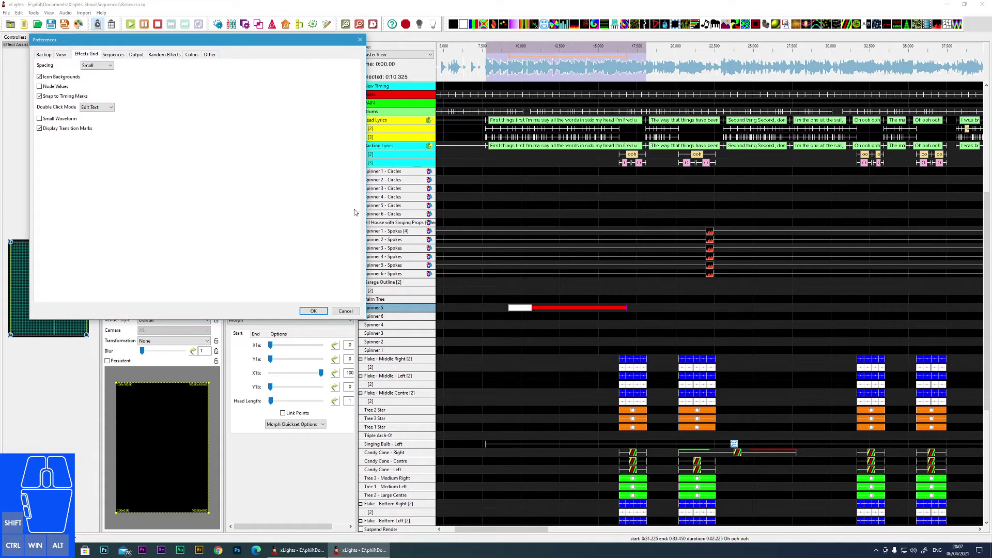
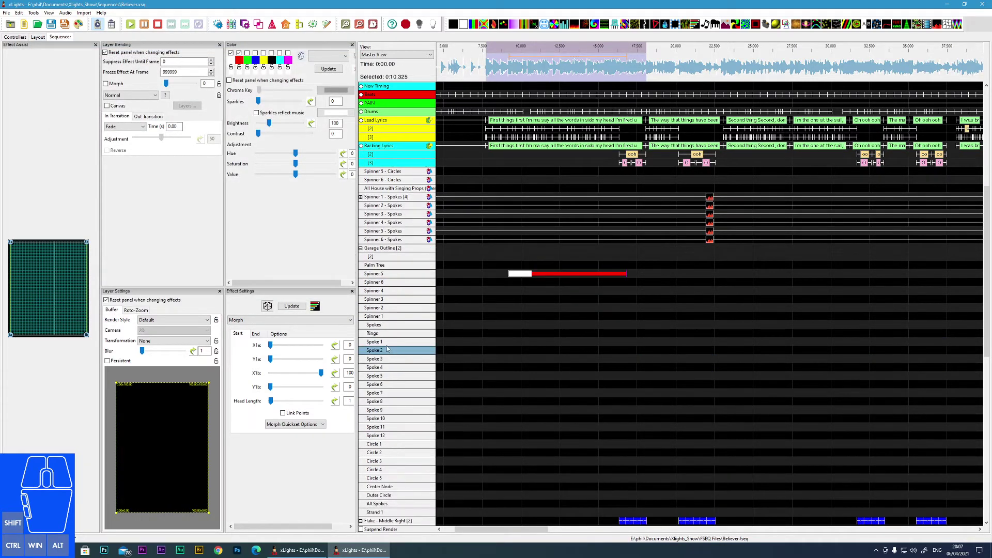
Expand Spinner 1 in the model list to show its spokes and circles.
{"action": "double_click", "coordinate": [387, 344]}
{"action": "double_click", "coordinate": [391, 349]}
{"action": "left_click", "coordinate": [387, 353]}
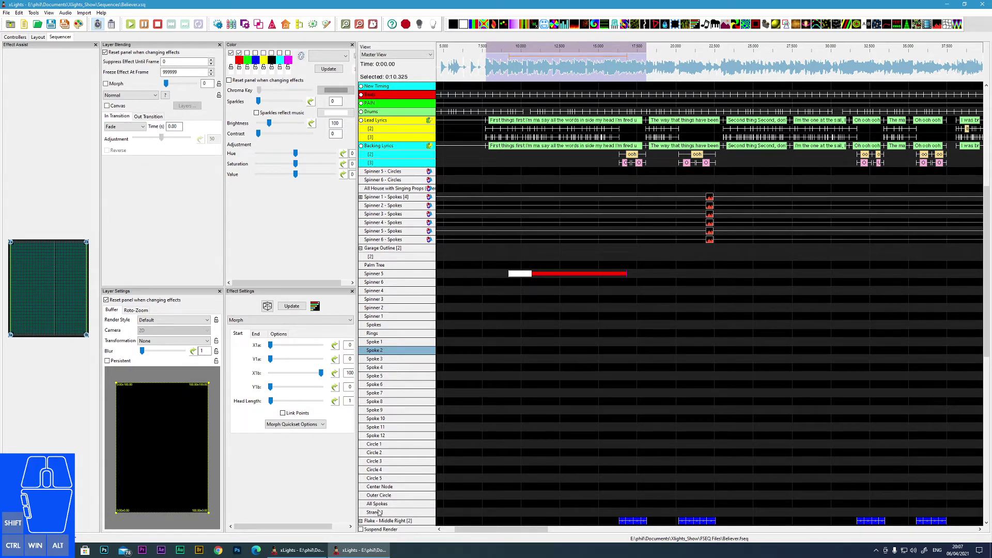
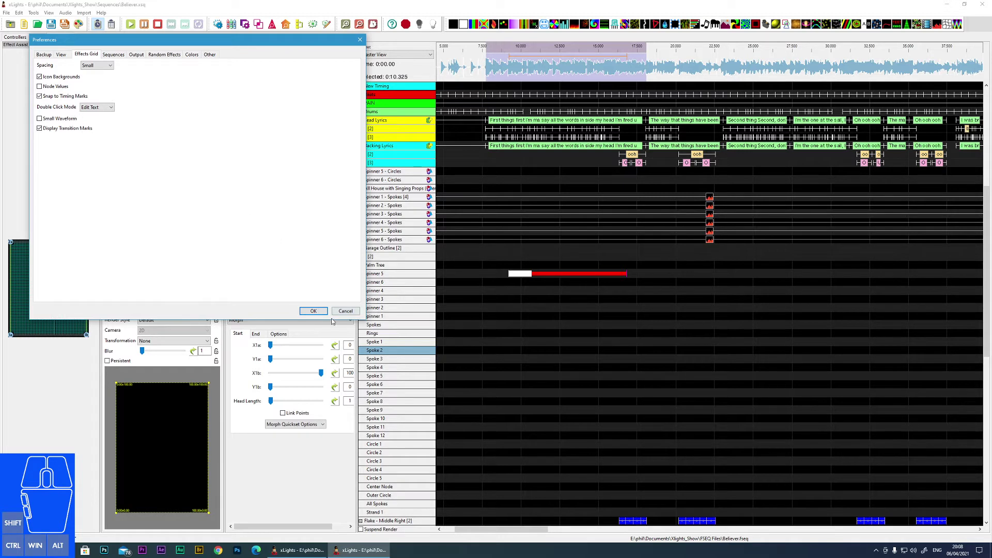
Show the double-click mode choices, still on Edit Text.
{"action": "left_click", "coordinate": [98, 109]}
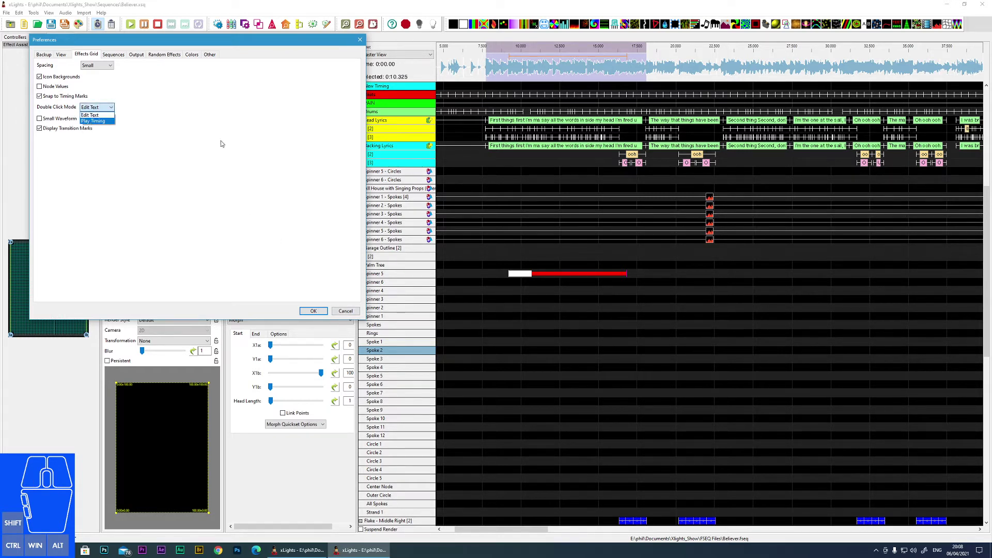
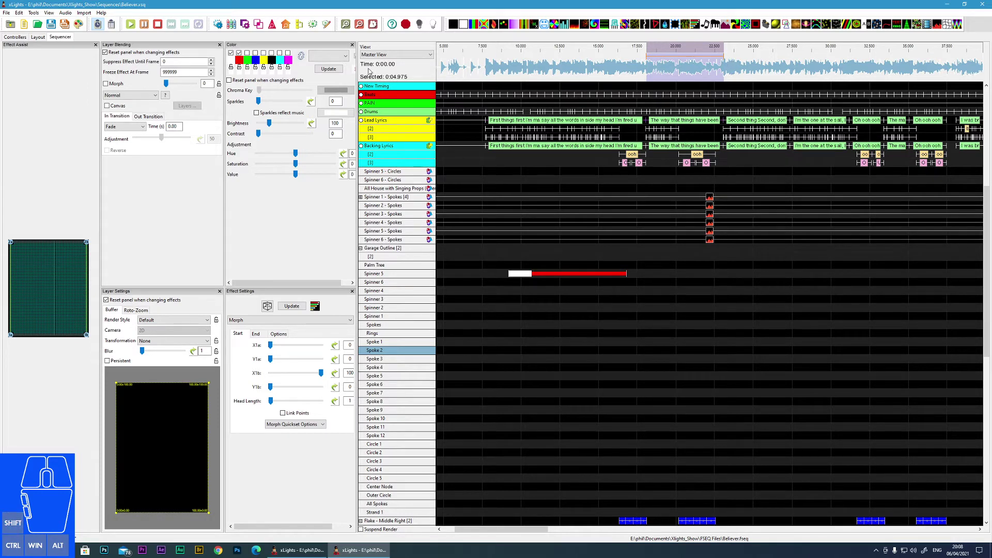
Reopen Preferences from the File menu.
{"action": "left_click", "coordinate": [13, 14]}
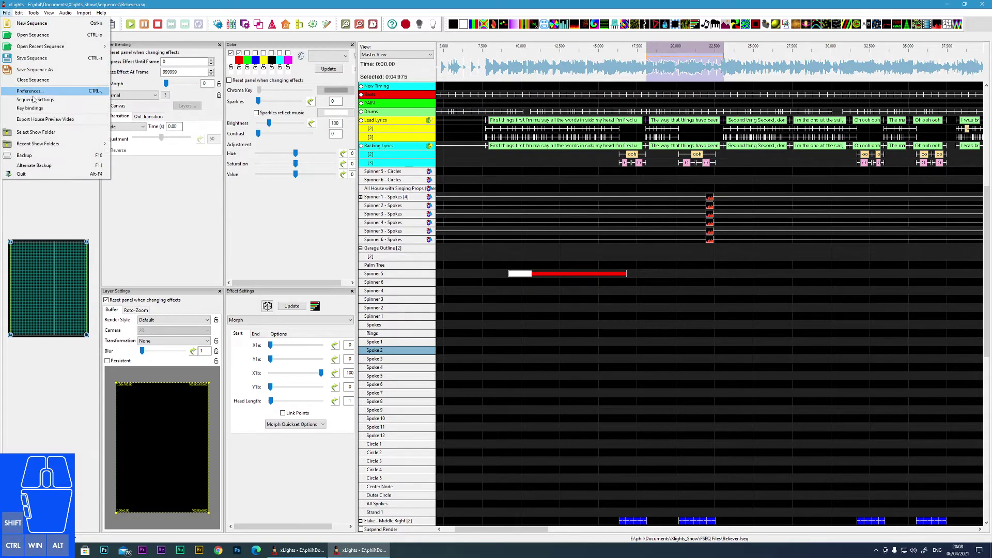
{"action": "left_click", "coordinate": [30, 92]}
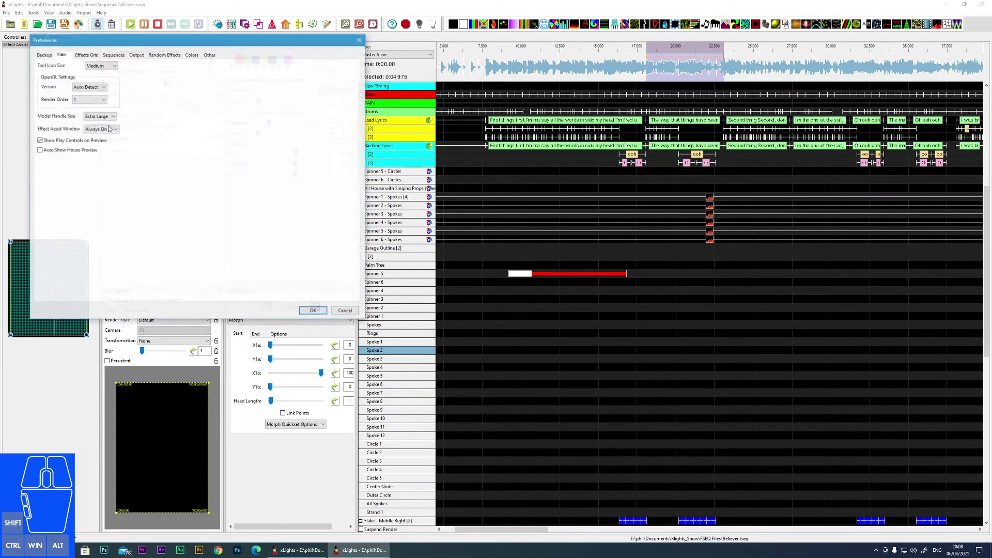
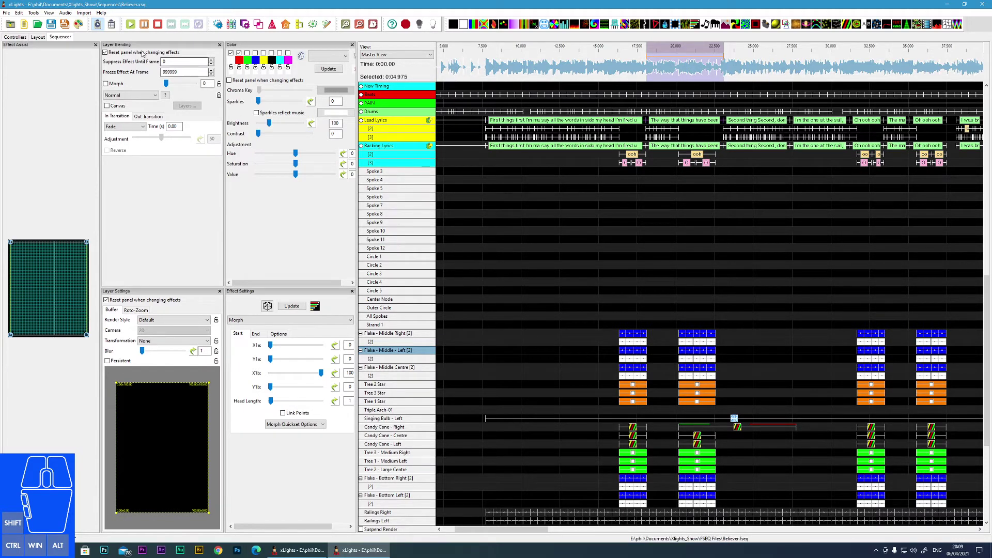
Reopen the xLights Preferences dialog from the File menu to show the View settings.
{"action": "left_click", "coordinate": [8, 12]}
{"action": "left_click", "coordinate": [38, 91]}
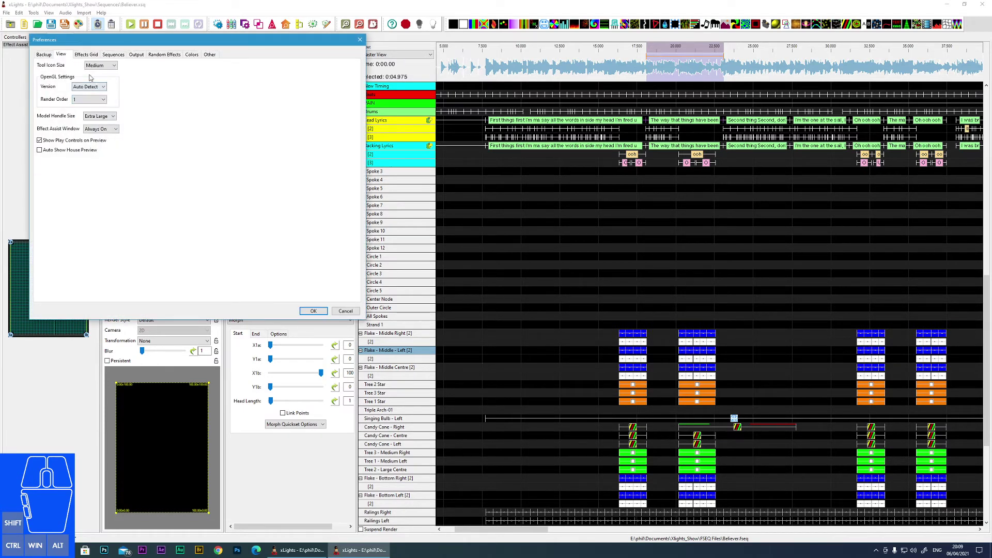
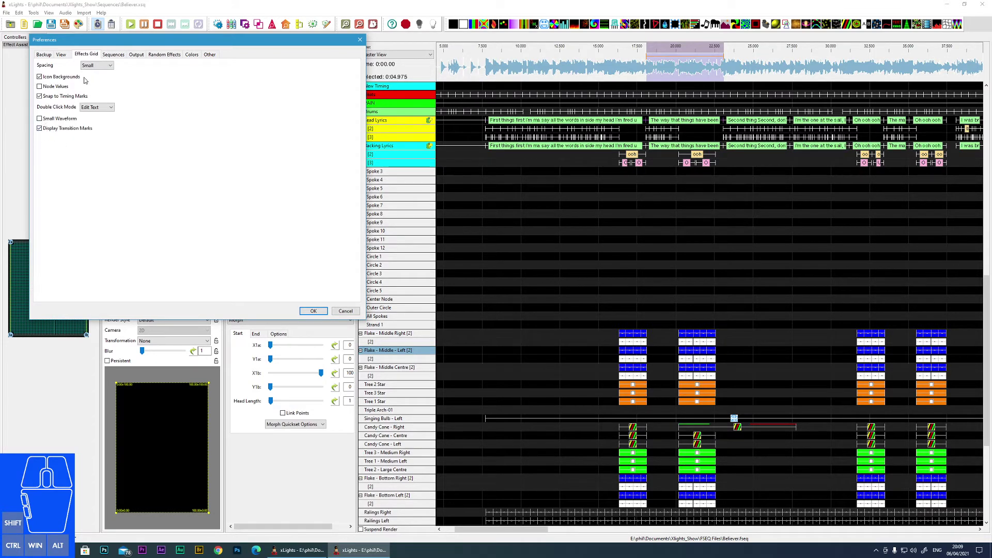
{"action": "left_click", "coordinate": [113, 54]}
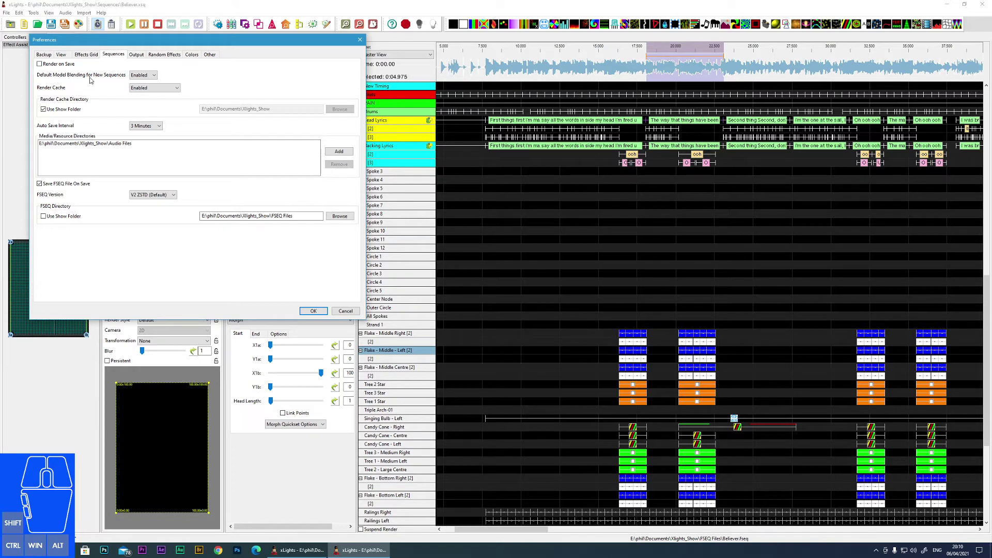
{"action": "left_click", "coordinate": [158, 75]}
{"action": "left_click", "coordinate": [158, 76]}
{"action": "left_click", "coordinate": [155, 76]}
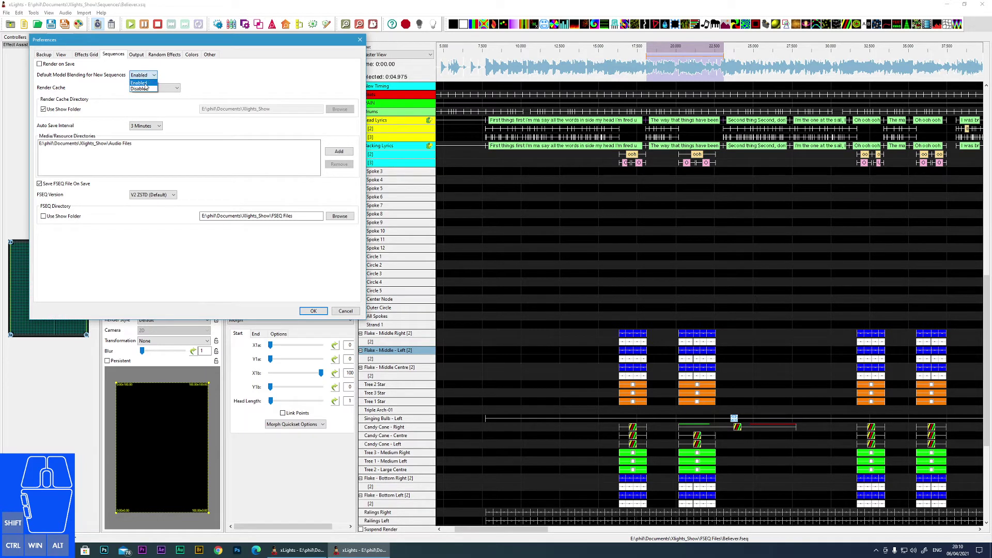
{"action": "left_click", "coordinate": [147, 84]}
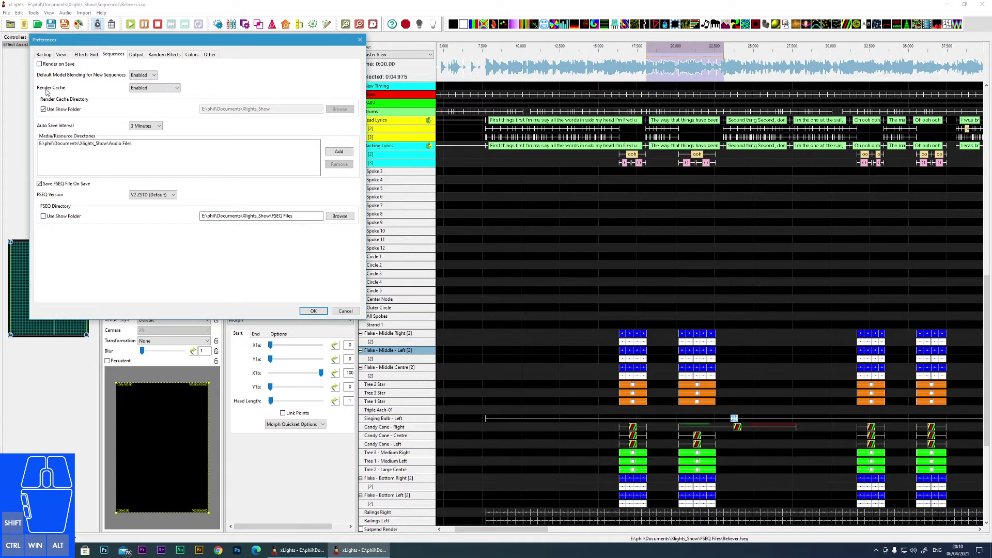
{"action": "left_click", "coordinate": [162, 89]}
{"action": "left_click", "coordinate": [162, 89]}
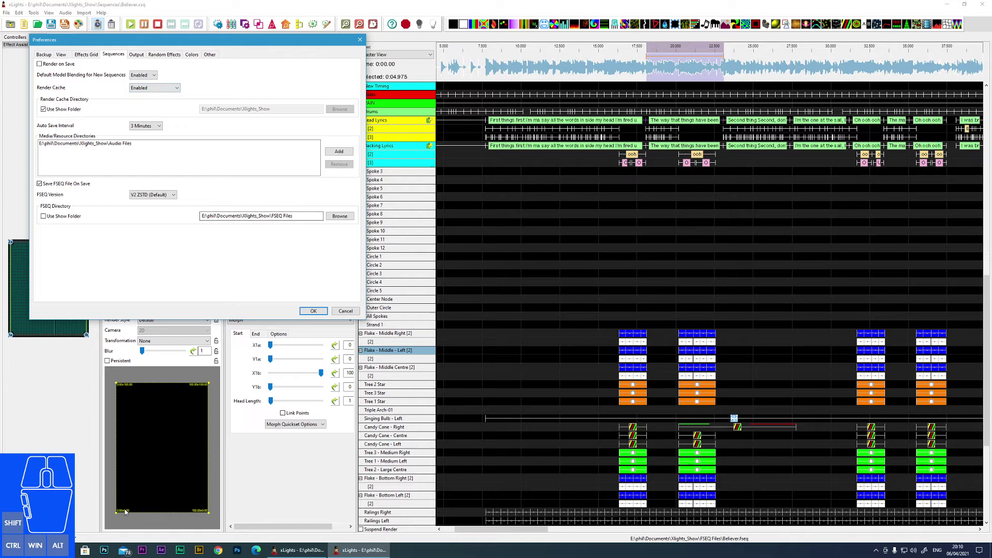
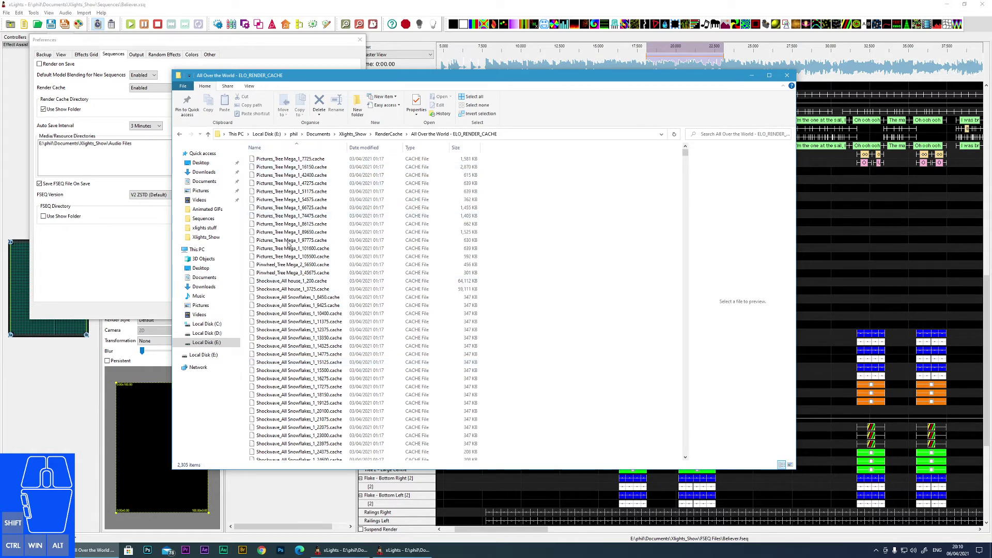
{"action": "left_click", "coordinate": [182, 138]}
{"action": "left_click", "coordinate": [124, 167]}
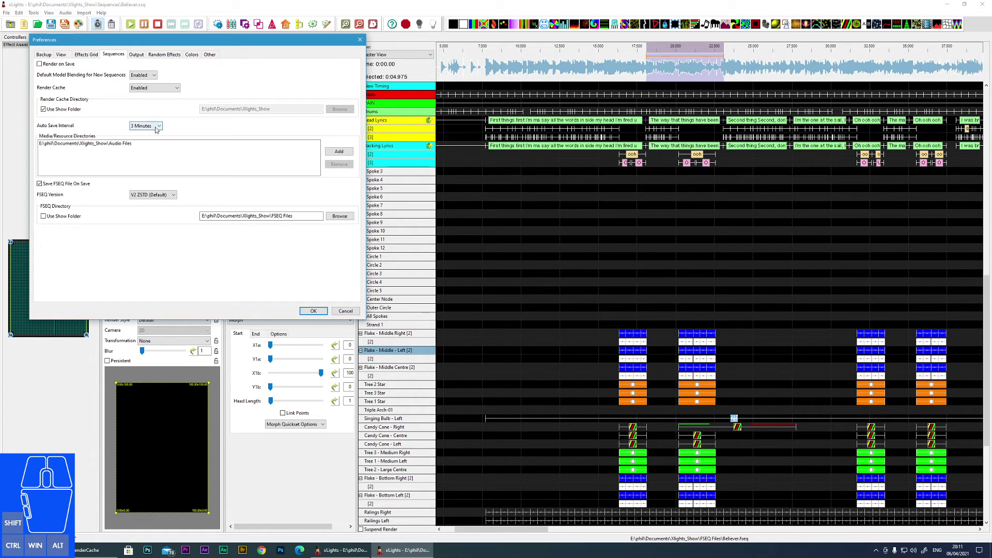
{"action": "left_click", "coordinate": [159, 128]}
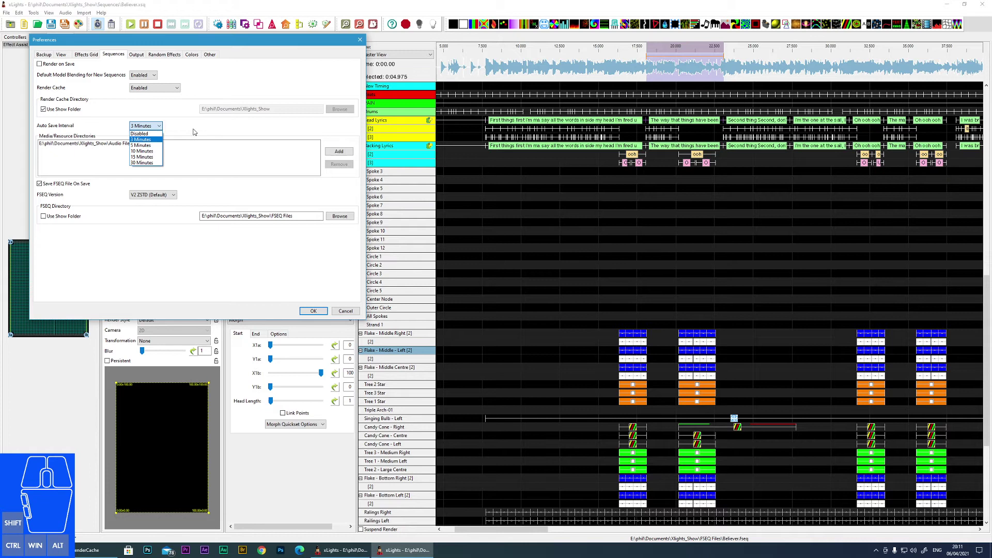
{"action": "left_click", "coordinate": [196, 130]}
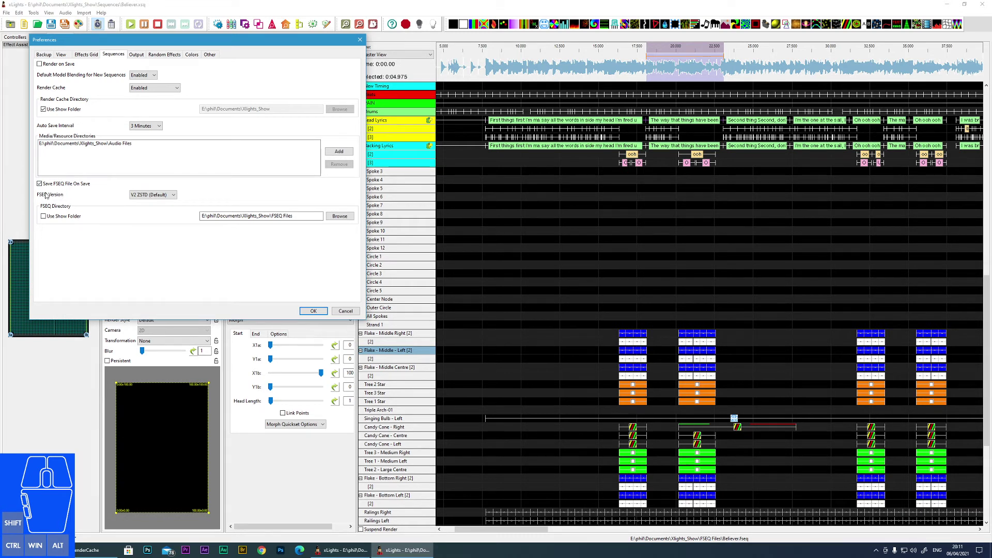
Review the FSEQ Version choices and leave it at V2 ZSTD (Default).
{"action": "left_click", "coordinate": [42, 197]}
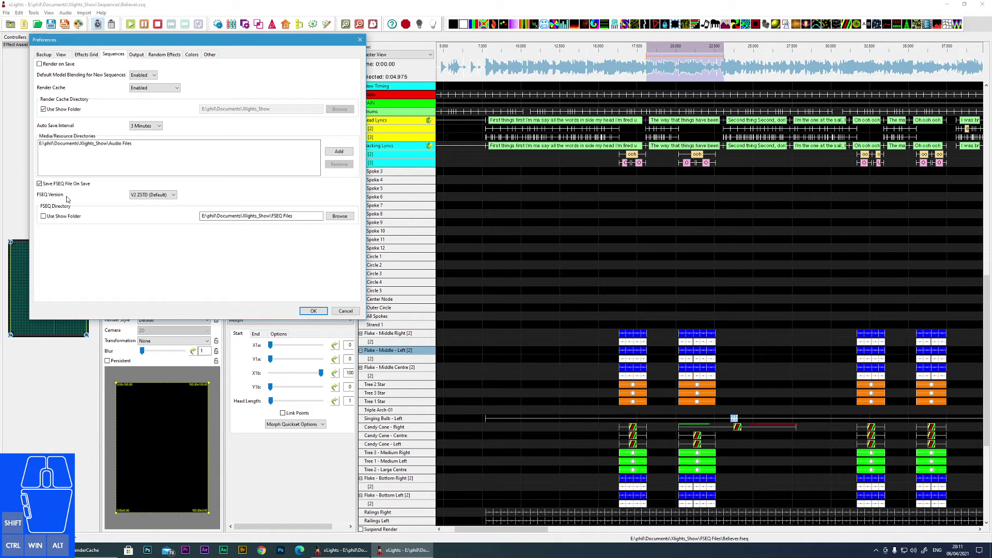
{"action": "left_click", "coordinate": [168, 196]}
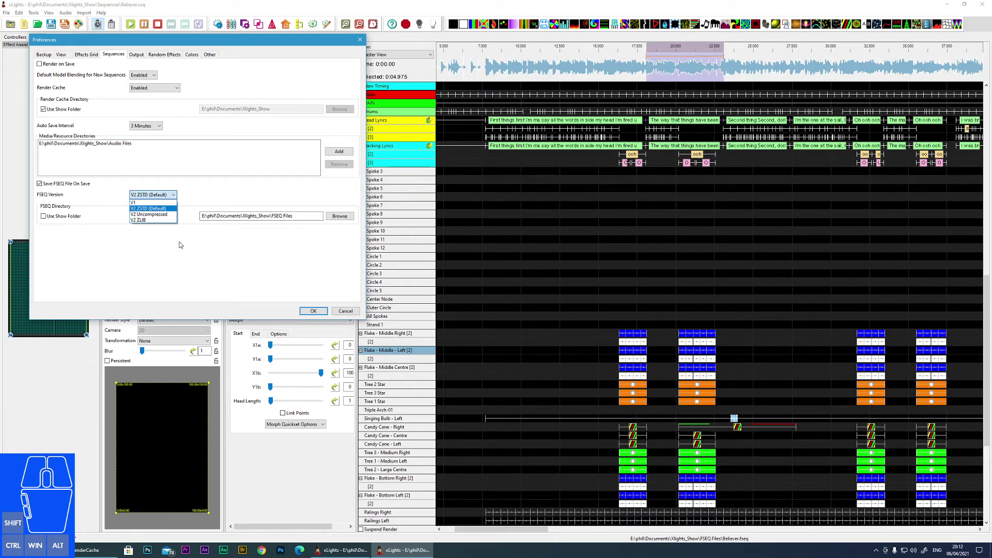
{"action": "left_click", "coordinate": [154, 249]}
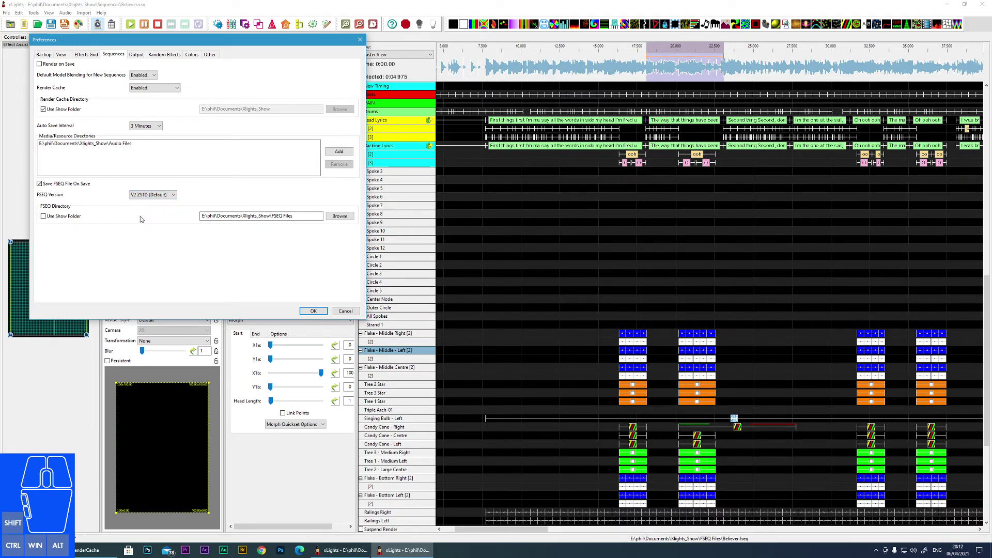
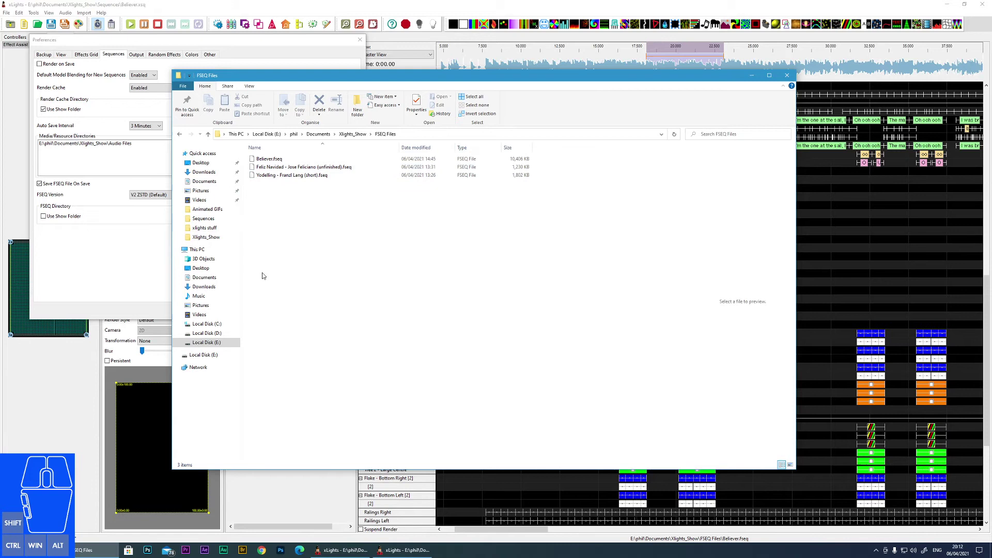
Return from the FSEQ Files folder to the Xlights_Show folder in File Explorer.
{"action": "left_click", "coordinate": [349, 138]}
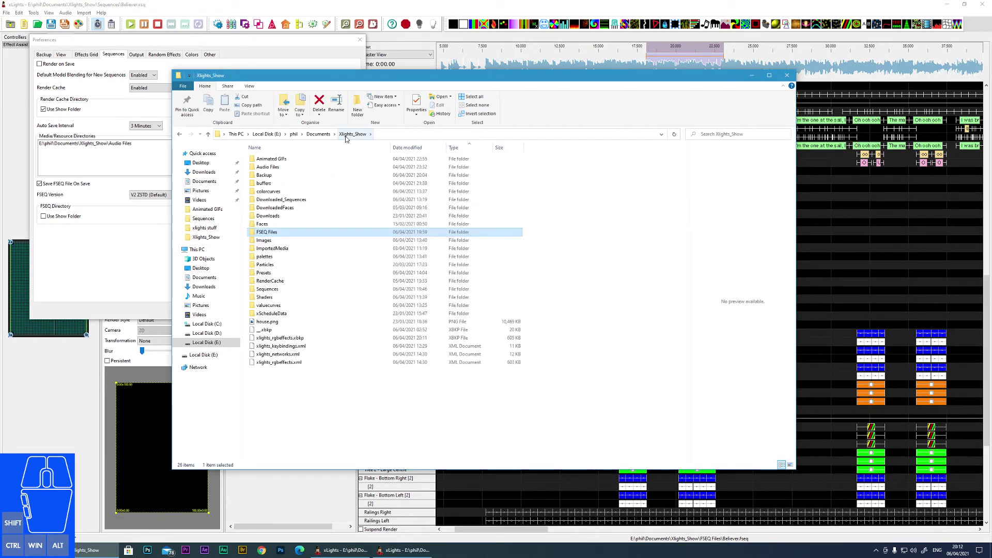
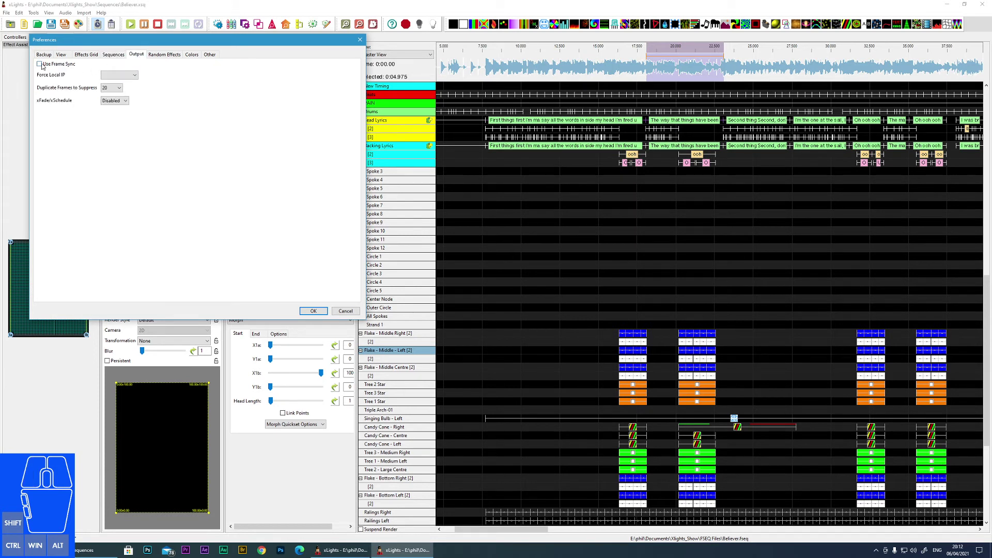
Toggle Use Frame Sync on and off on the Output settings, leaving it unchecked.
{"action": "left_click", "coordinate": [44, 66]}
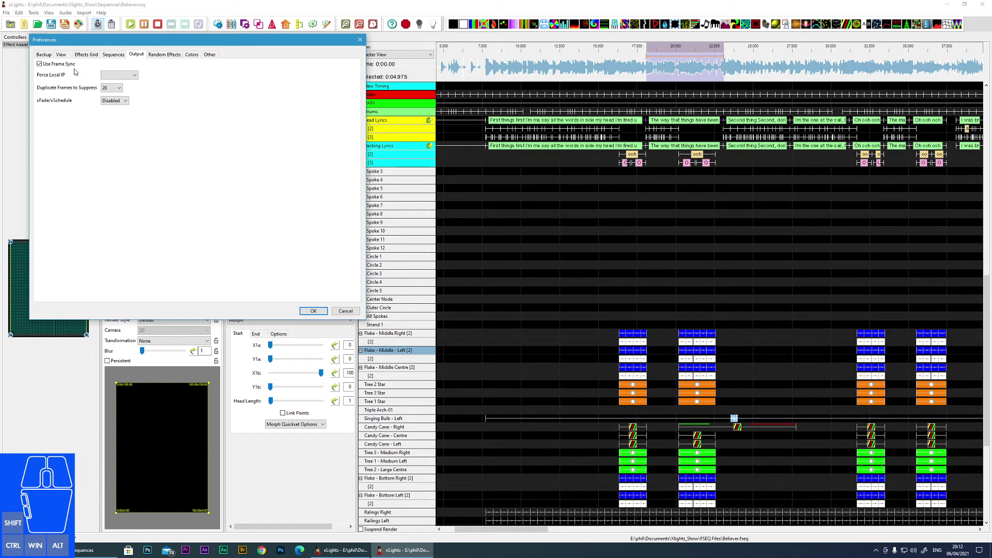
{"action": "left_click", "coordinate": [137, 79]}
{"action": "left_click", "coordinate": [169, 95]}
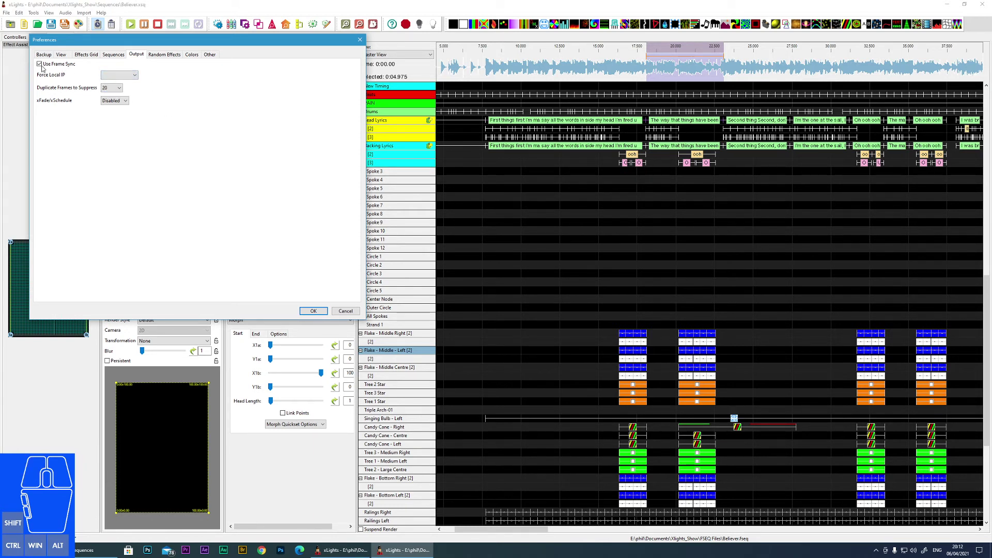
{"action": "left_click", "coordinate": [42, 66]}
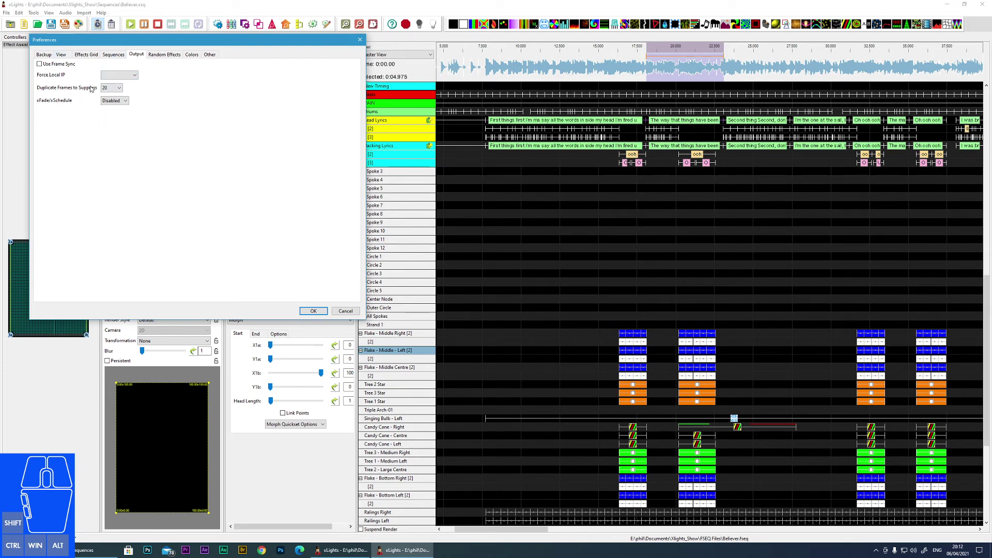
Switch the Preferences dialog to the Random Effects settings list.
{"action": "left_click", "coordinate": [173, 55]}
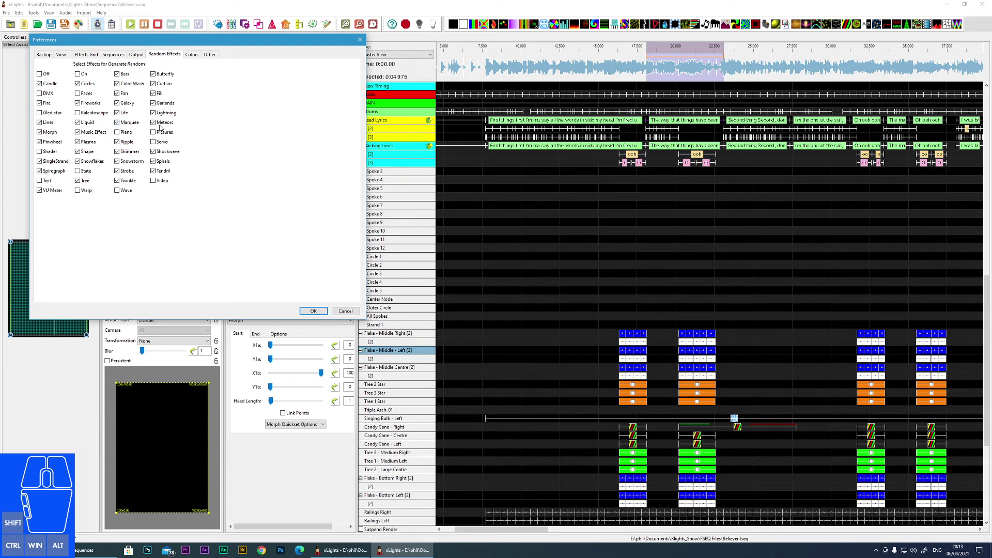
Switch the Preferences dialog to the Colors settings for timing tracks and grid.
{"action": "left_click", "coordinate": [197, 58]}
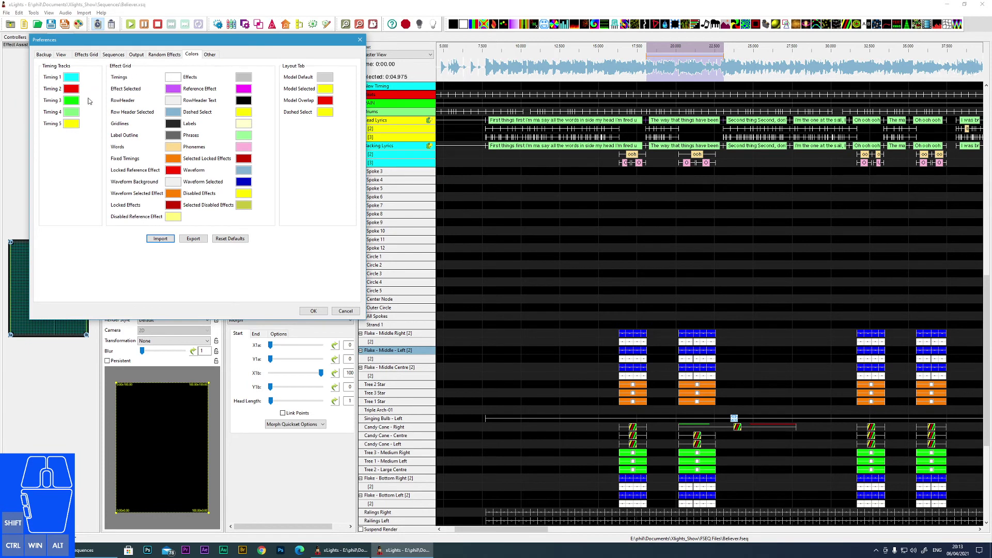
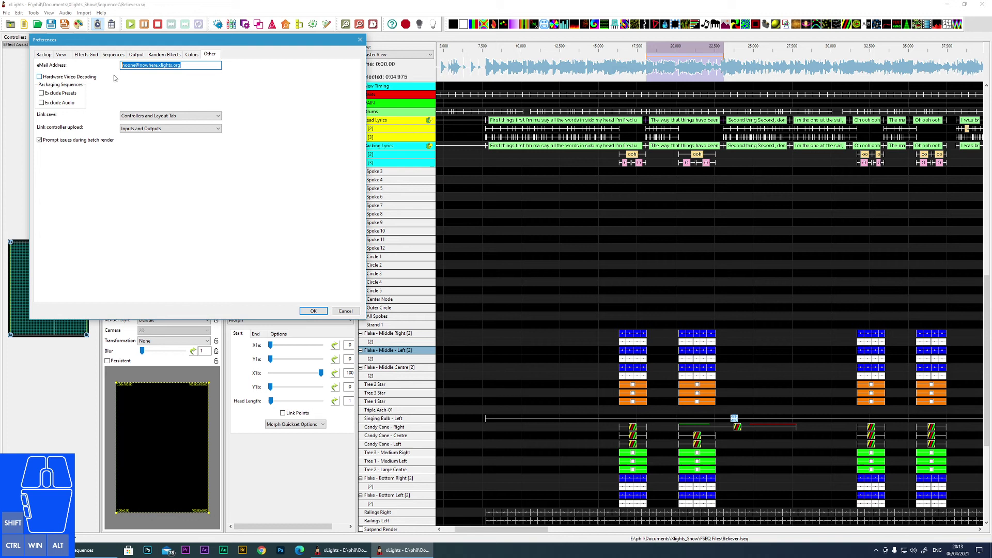
{"action": "left_click", "coordinate": [42, 78]}
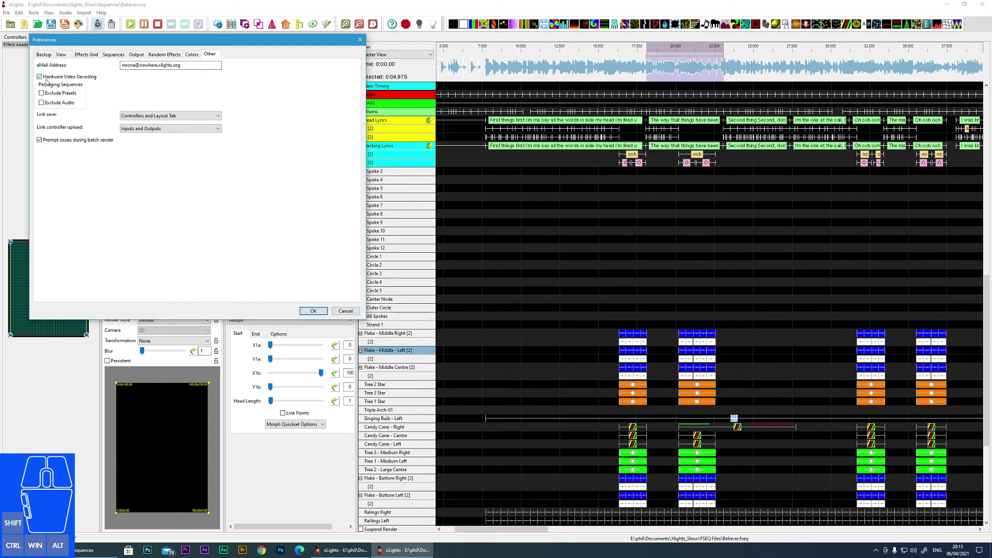
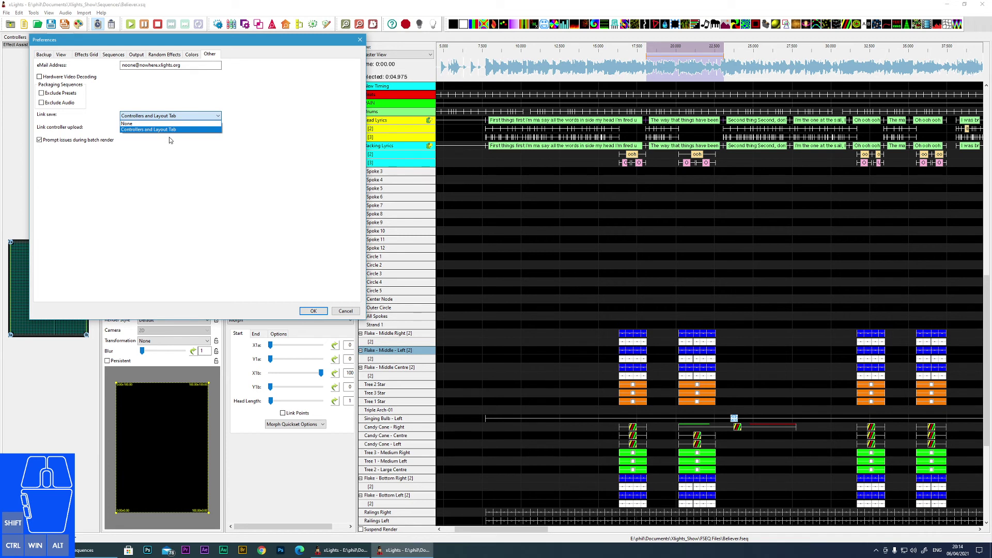
{"action": "left_click", "coordinate": [163, 152]}
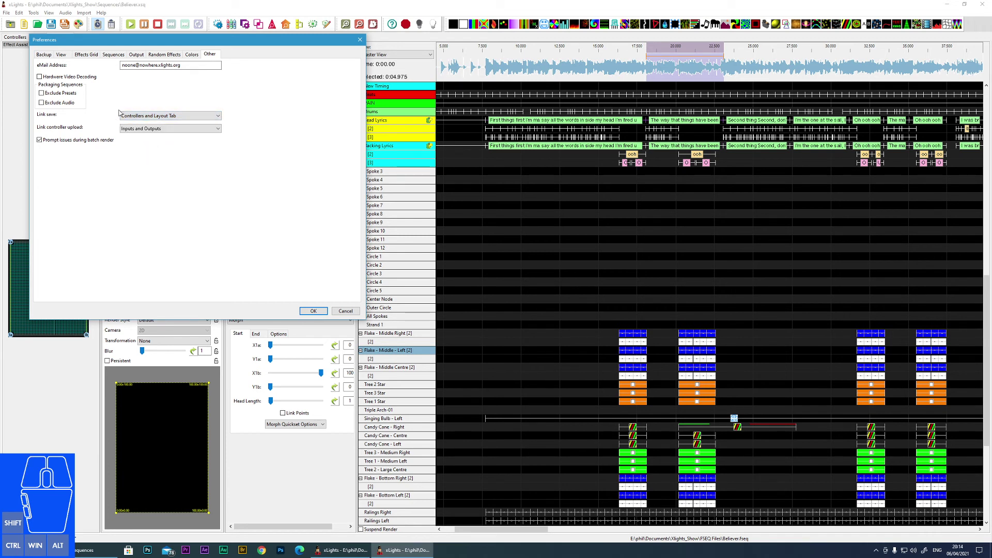
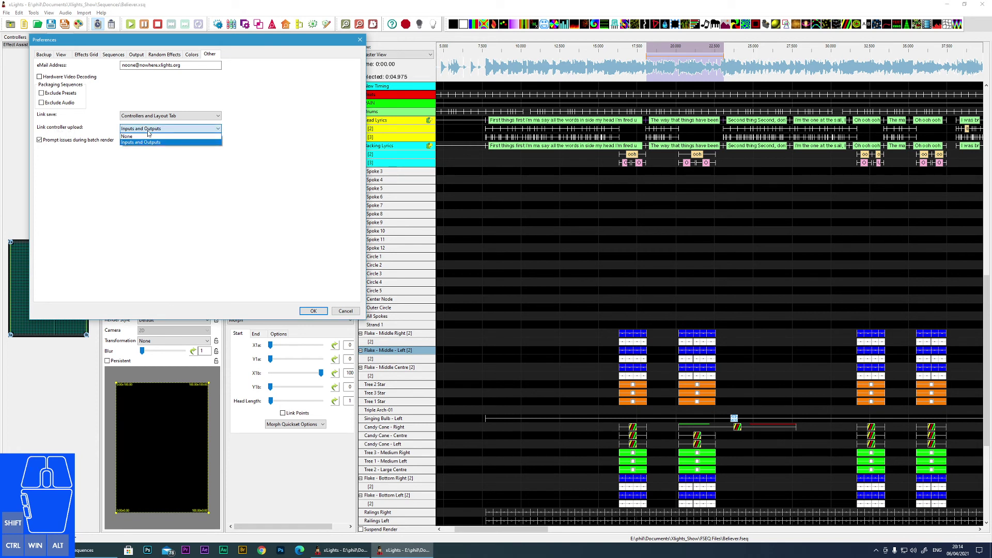
{"action": "left_click", "coordinate": [148, 142]}
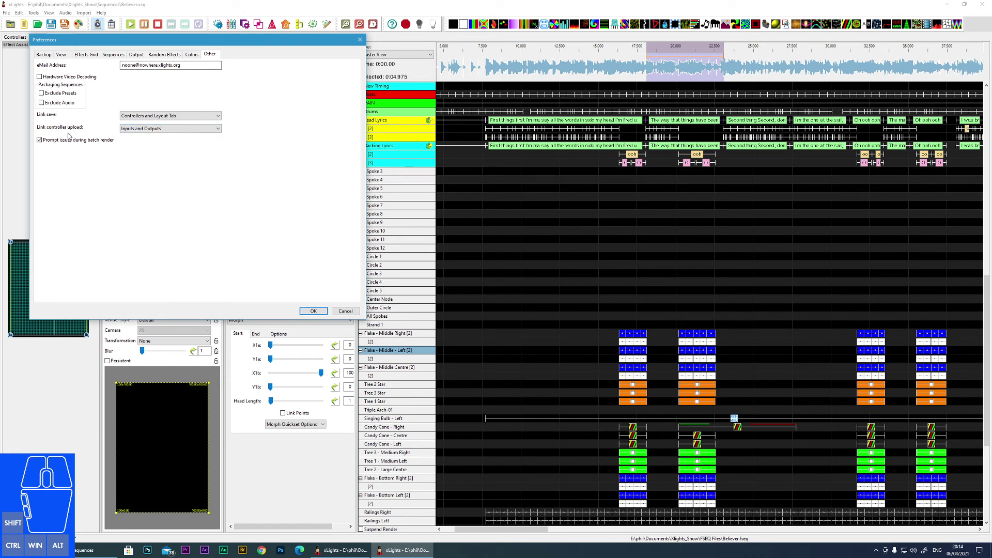
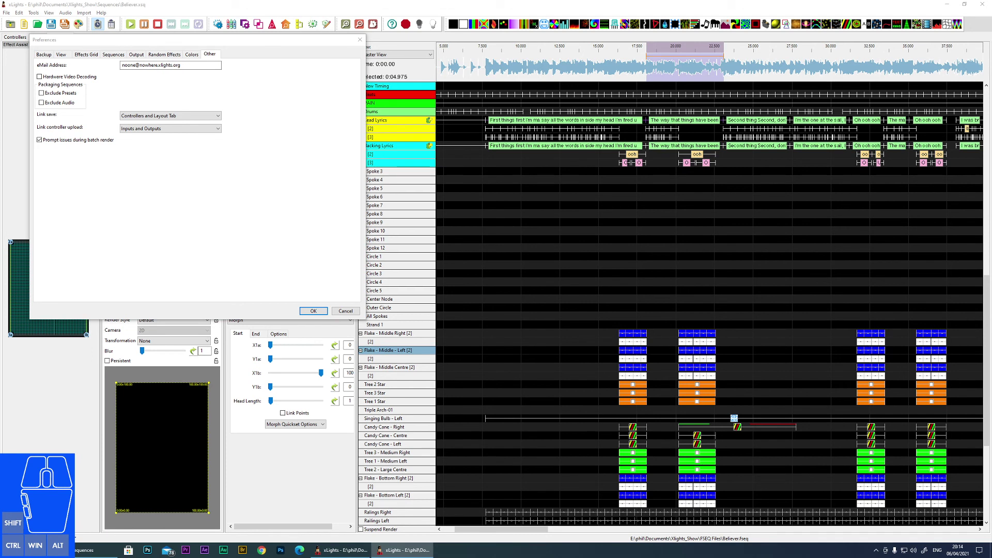
{"action": "scroll", "scroll_direction": "up", "scroll_amount": 3}
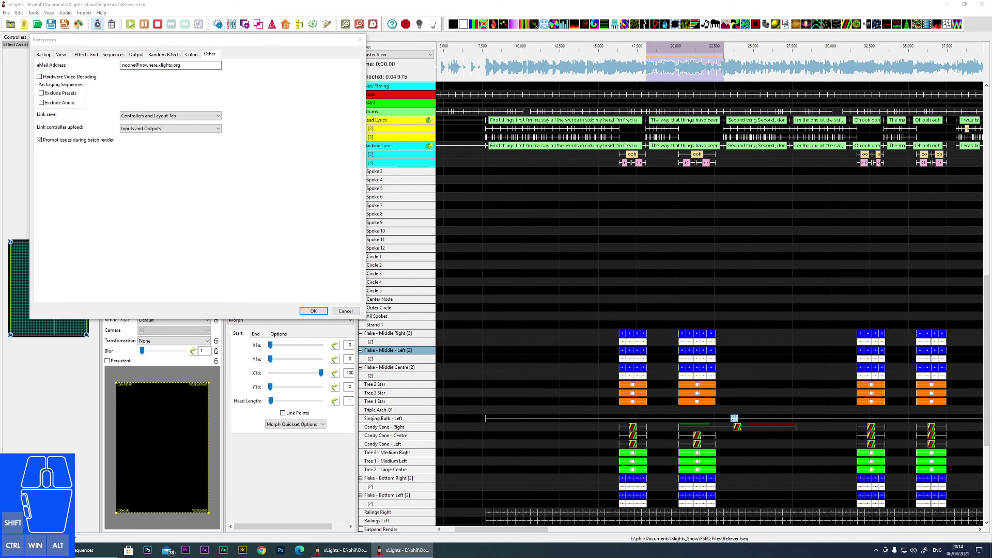
{"action": "scroll", "scroll_direction": "up", "scroll_amount": 3}
{"action": "scroll", "scroll_direction": "down", "scroll_amount": 3}
{"action": "scroll", "scroll_direction": "down", "scroll_amount": 3}
{"action": "scroll", "scroll_direction": "down", "scroll_amount": 3}
{"action": "scroll", "scroll_direction": "up", "scroll_amount": 3}
{"action": "scroll", "scroll_direction": "up", "scroll_amount": 3}
{"action": "scroll", "scroll_direction": "down", "scroll_amount": 3}
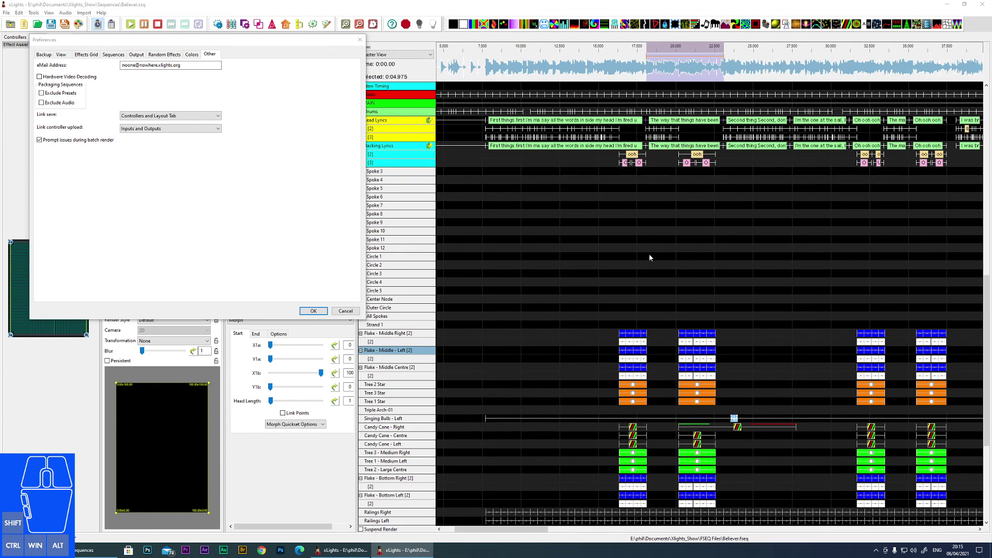